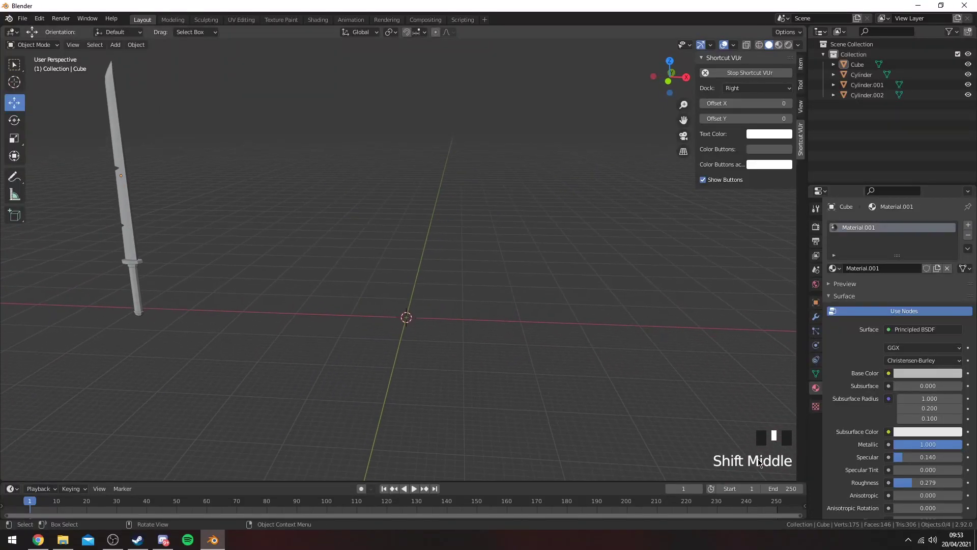
Orbit and zoom around the sword to frame the handle area
left_click_drag(417, 268, 408, 272)
left_click_drag(423, 256, 402, 259)
left_click_drag(331, 275, 495, 211)
left_click(496, 211)
left_click(353, 296)
double_click(308, 281)
left_click_drag(356, 278, 501, 254)
left_click(501, 254)
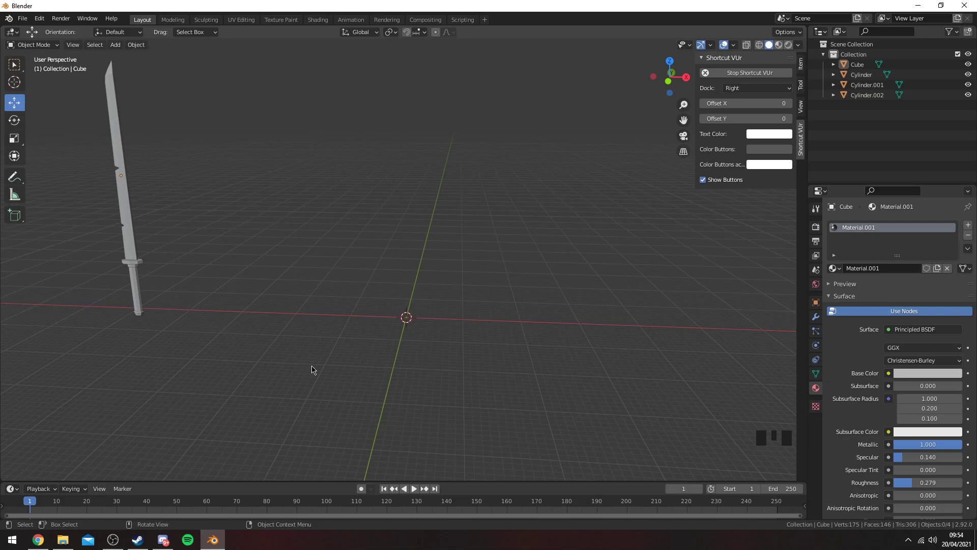
left_click_drag(460, 295, 399, 388)
key("z")
left_click_drag(360, 352, 389, 357)
scroll("up", 3)
left_click_drag(391, 362, 444, 354)
scroll("up", 3)
left_click_drag(441, 352, 438, 296)
scroll("down", 3)
left_click_drag(440, 291, 422, 241)
scroll("down", 3)
left_click_drag(425, 236, 422, 299)
scroll("up", 3)
left_click_drag(431, 287, 452, 292)
left_click_drag(426, 306, 456, 294)
scroll("up", 3)
left_click_drag(445, 297, 406, 286)
scroll("down", 3)
Select the dark handle piece Cylinder.002, then add a new cylinder mesh at the scene origin
left_click(448, 293)
left_click_drag(531, 298, 493, 328)
scroll("down", 3)
left_click_drag(688, 311, 124, 38)
left_click_drag(124, 37, 293, 109)
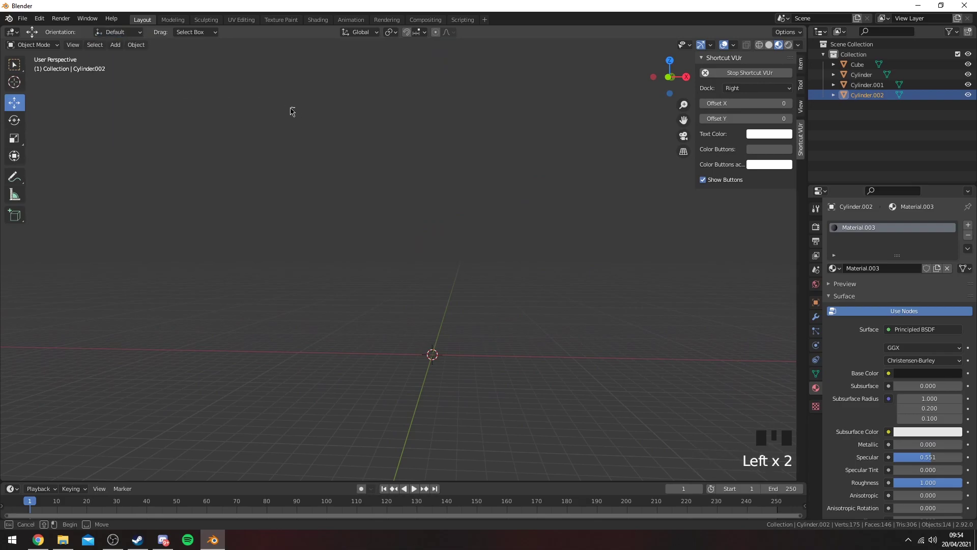
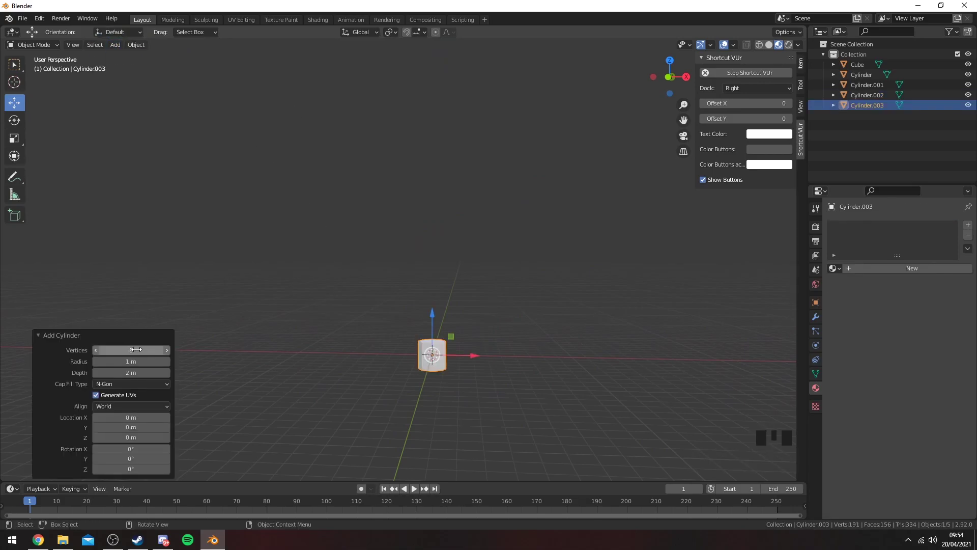
scroll("down", 3)
left_click(391, 293)
middle_click(270, 273)
scroll("up", 3)
left_click_drag(389, 237, 403, 240)
left_click_drag(354, 234, 338, 245)
scroll("down", 3)
left_click_drag(593, 272, 429, 301)
left_click(429, 300)
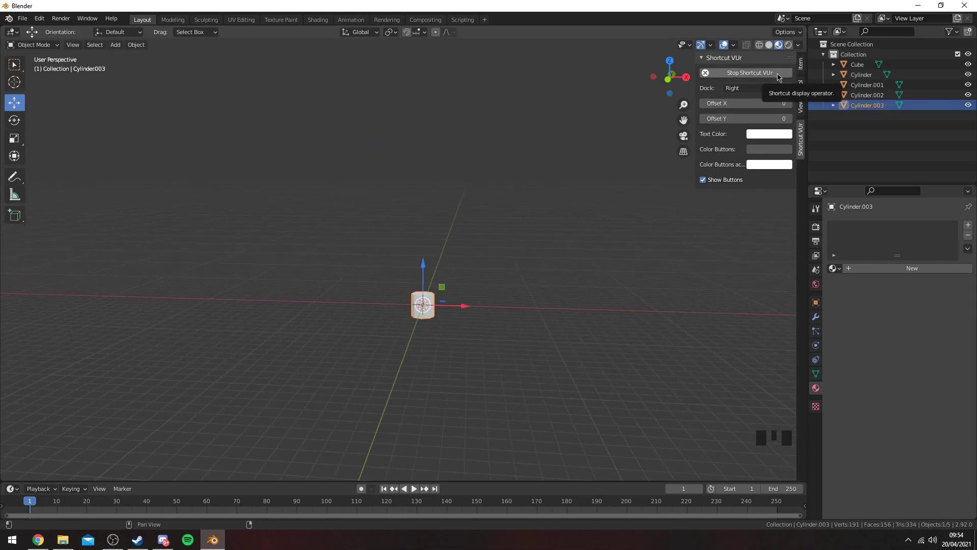
Give the new cylinder, Cylinder.003, 8 vertices so it is eight-sided
left_click(537, 248)
left_click_drag(539, 256, 475, 304)
scroll("up", 3)
left_click(382, 385)
key("z")
key("z")
left_click_drag(440, 382, 804, 132)
left_click(803, 132)
left_click_drag(702, 59, 634, 247)
left_click_drag(564, 302, 357, 265)
left_click(356, 265)
left_click(663, 82)
left_click_drag(515, 220, 534, 262)
scroll("up", 3)
Scale Cylinder.003 along Y to flatten it slightly
key("s")
left_click_drag(512, 267, 534, 282)
scroll("down", 3)
key("s")
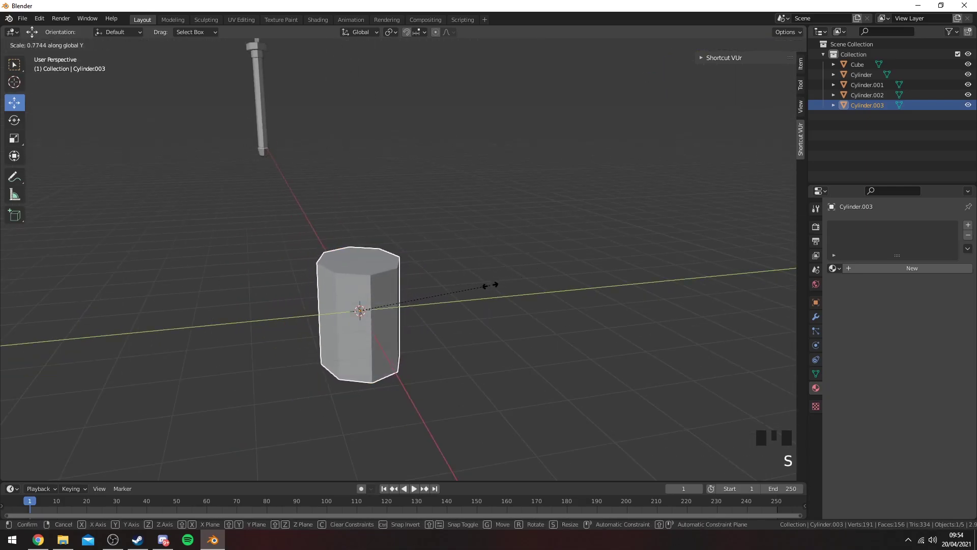
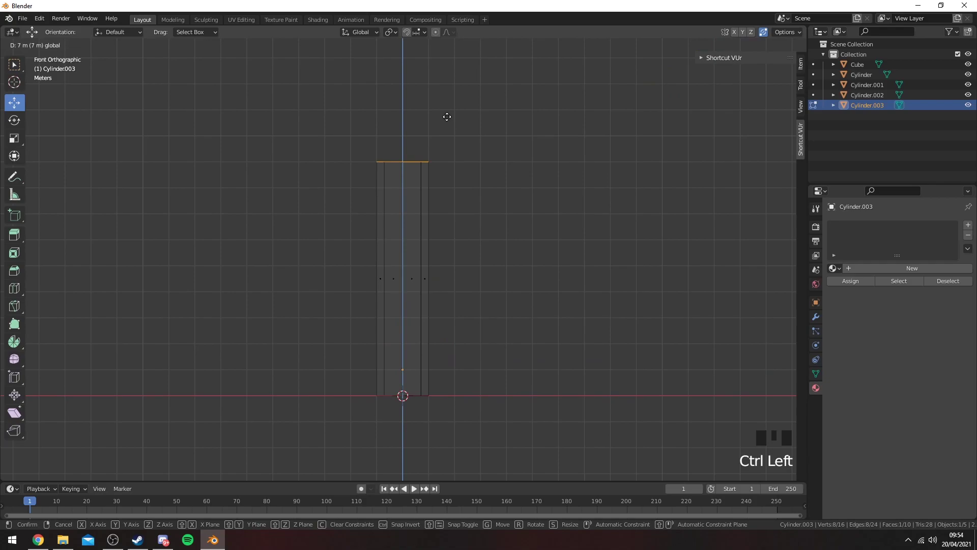
Raise Cylinder.003's top vertices 7 m along Z, making it a tall column
key("z")
left_click_drag(605, 272, 584, 282)
left_click(584, 282)
left_click_drag(491, 250, 366, 220)
key("3")
left_click(371, 153)
scroll("down", 3)
left_click_drag(476, 235, 440, 211)
scroll("down", 3)
left_click_drag(460, 210, 425, 227)
Leave Edit Mode and copy-paste the tall cylinder as Cylinder.004
key("Tab")
scroll("up", 3)
key("ctrl+c")
key("ctrl+v")
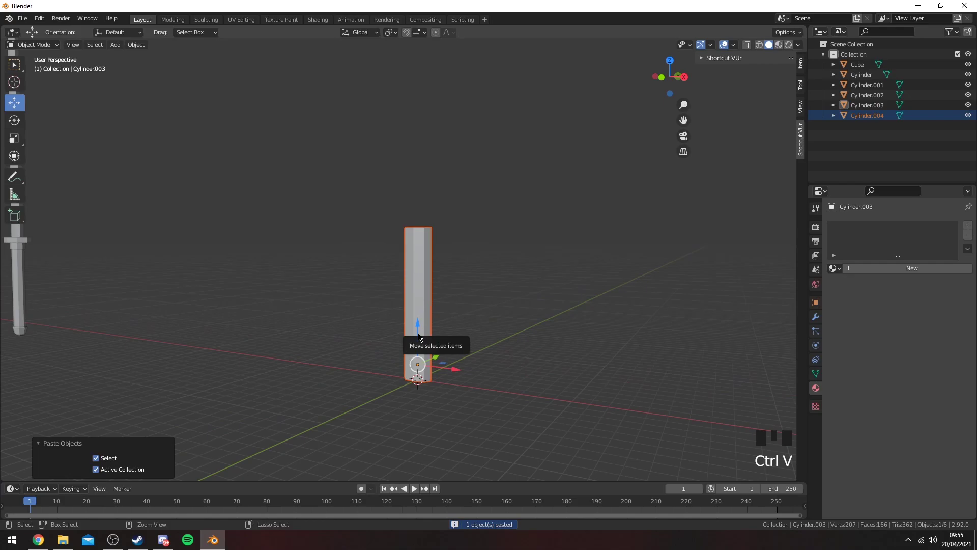
Move the copy Cylinder.004 up 10 m above the column
left_click(420, 338)
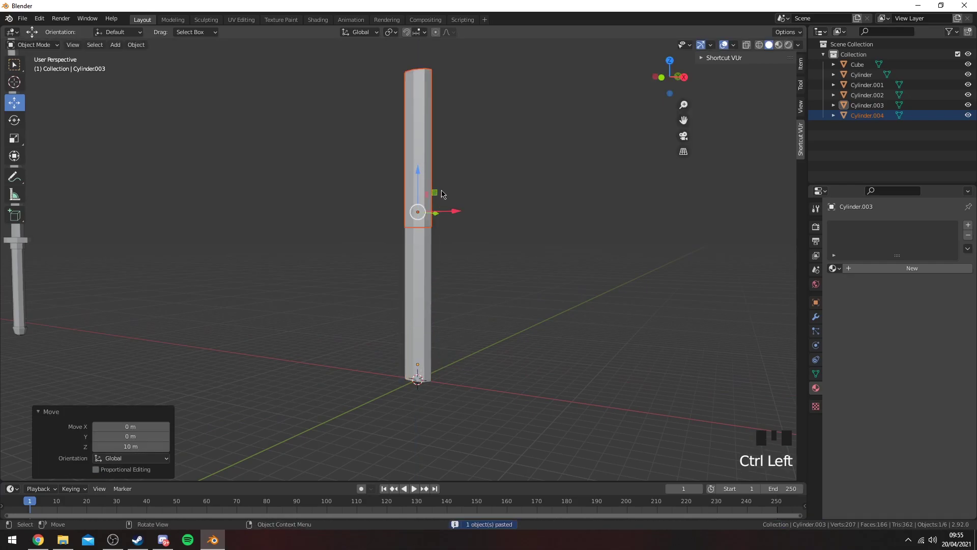
left_click(420, 173)
left_click_drag(470, 221, 460, 223)
left_click(461, 223)
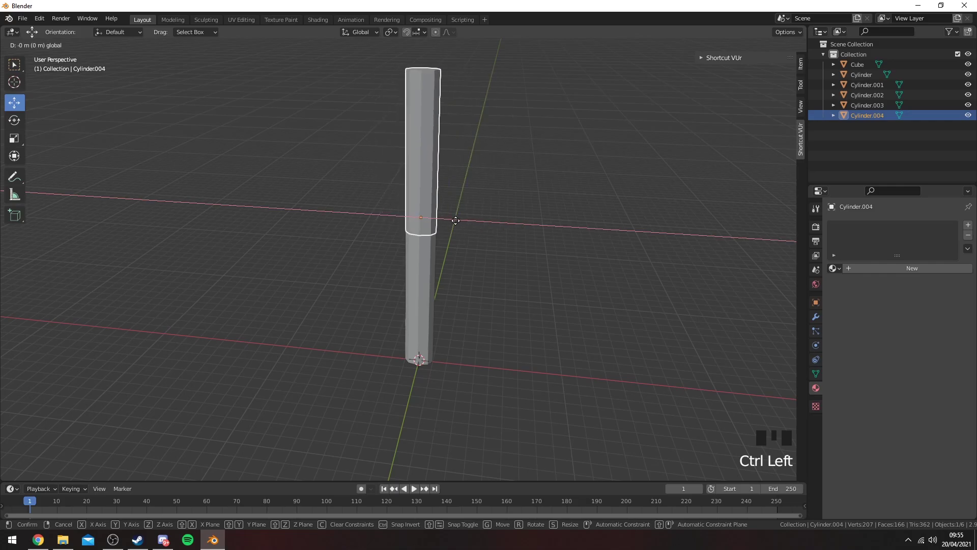
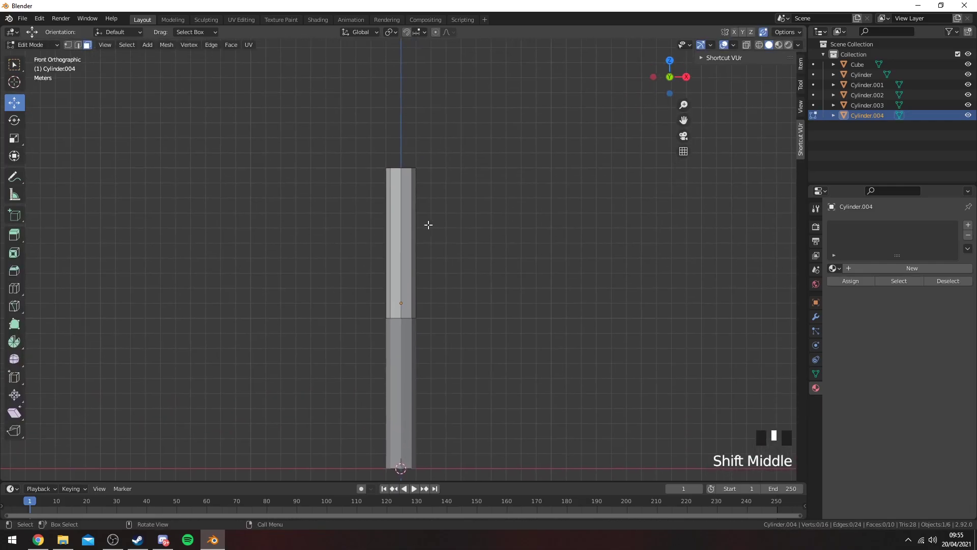
In Edit Mode with wireframe display, lower the copy's top edge loop 9 m into a thin cap
key("z")
scroll("up", 3)
key("z")
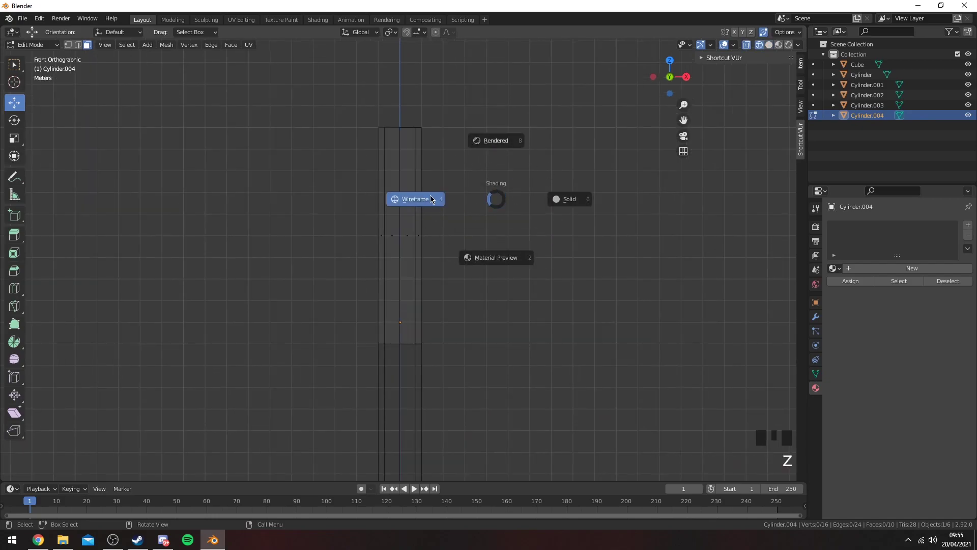
left_click(414, 194)
key("3")
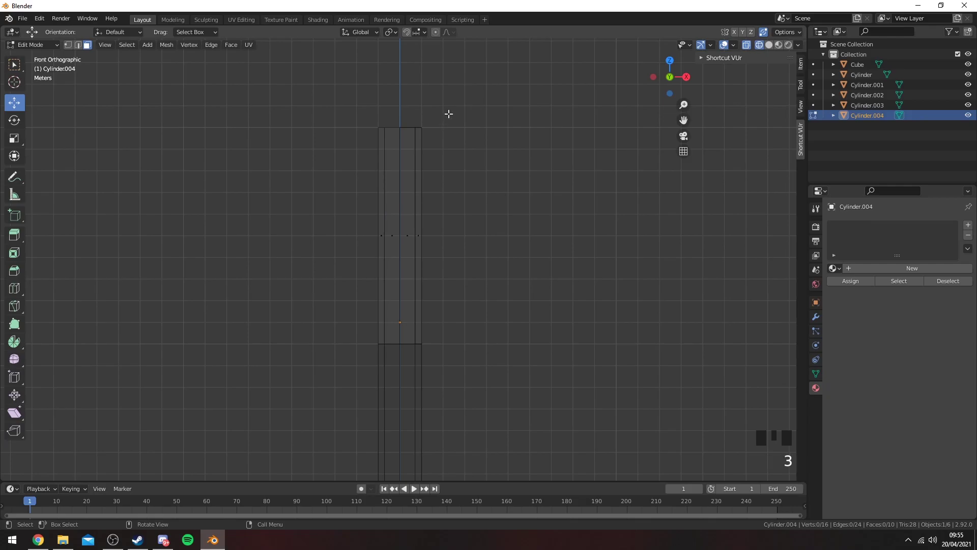
left_click(464, 90)
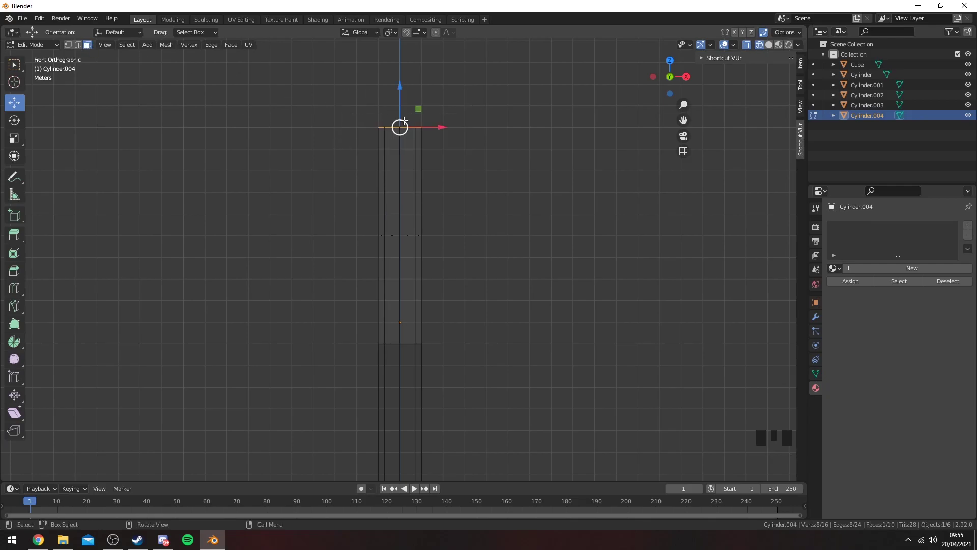
left_click(398, 86)
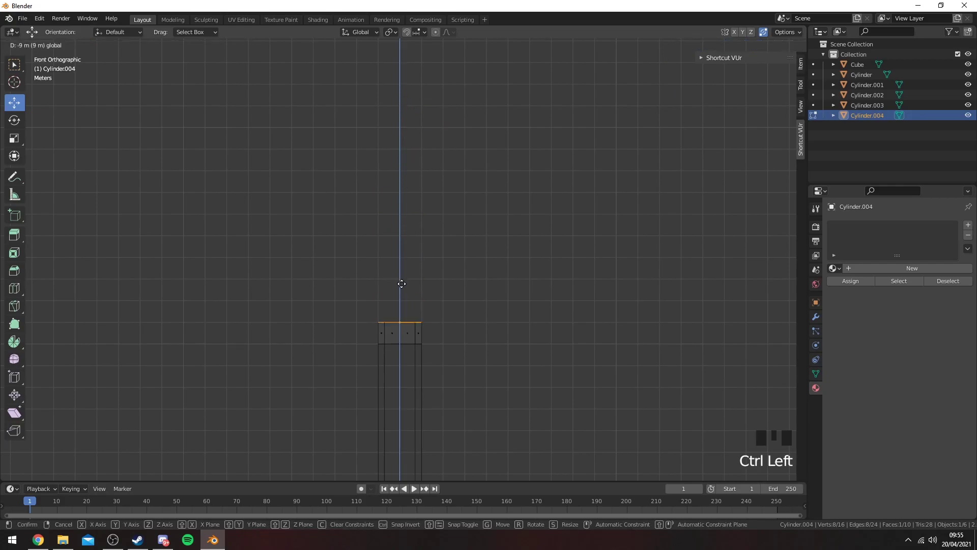
scroll("up", 3)
left_click_drag(464, 369, 420, 284)
scroll("up", 3)
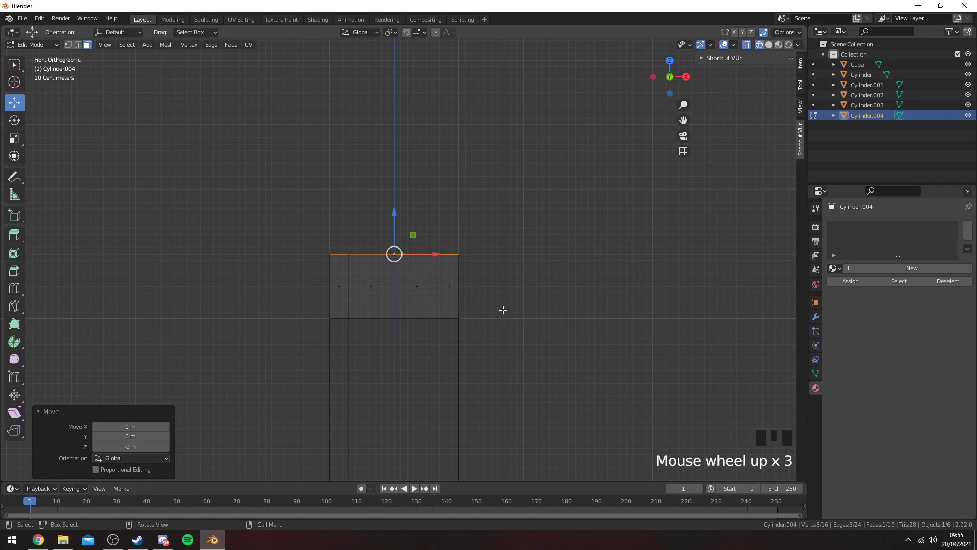
Set the cap's origin to its geometry so it scales about its centre
key("z")
left_click_drag(274, 173, 145, 46)
left_click_drag(145, 45, 473, 259)
left_click_drag(472, 258, 472, 297)
scroll("down", 3)
scroll("up", 3)
left_click_drag(467, 304, 461, 319)
Scale the cap outward so it sits wide over the column, continuing on one axis
key("s")
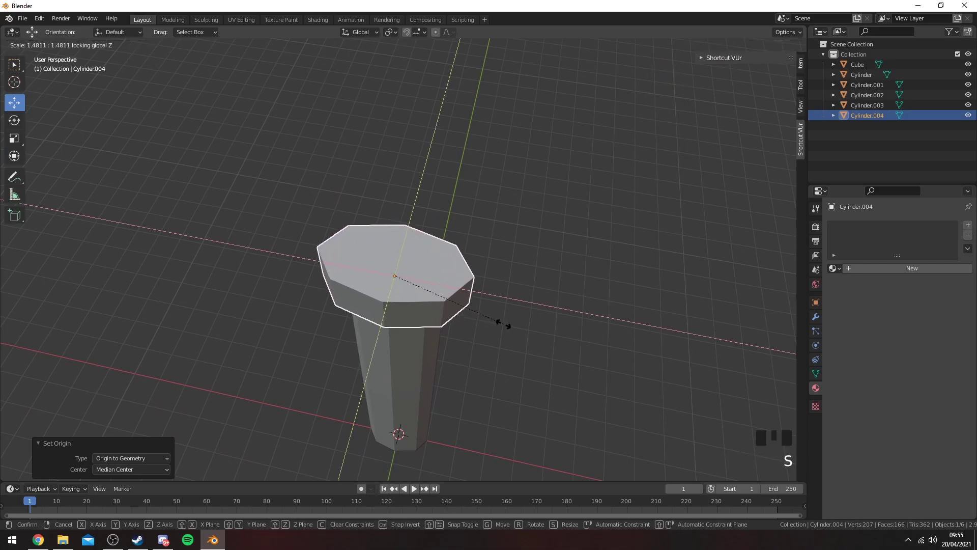
left_click_drag(517, 301, 529, 203)
scroll("down", 3)
key("s")
key("s")
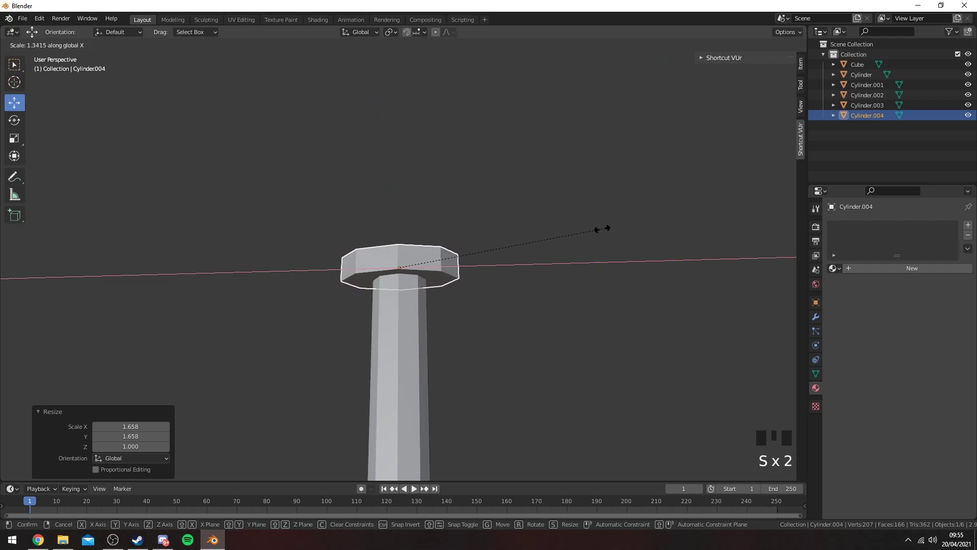
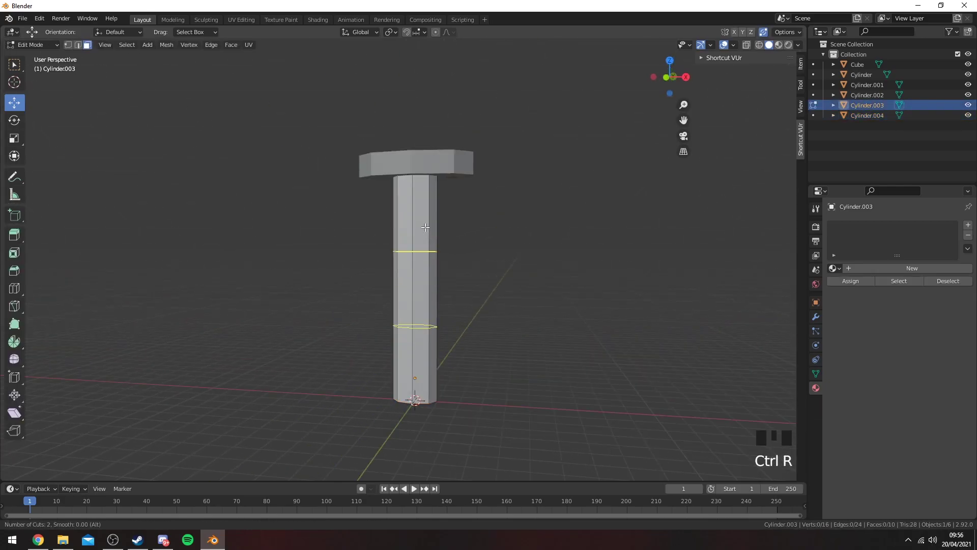
Orbit around the handle to inspect it
middle_click(461, 330)
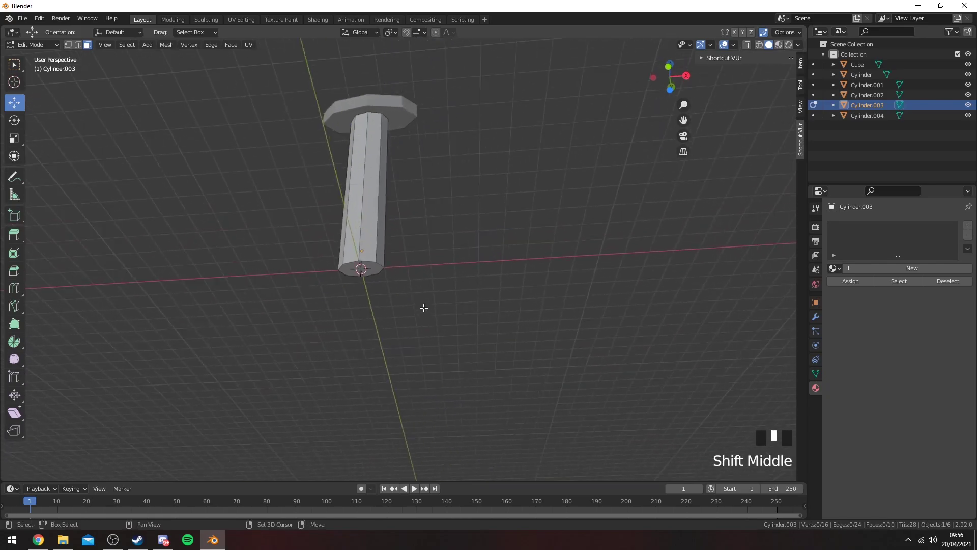
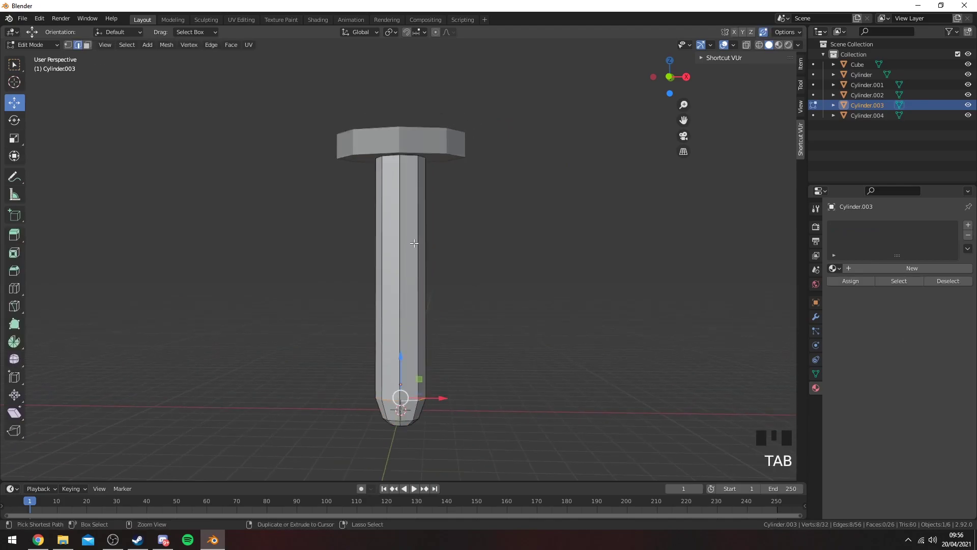
Add a loop cut with 2 cuts on the handle and scale the loops apart along Z
key("ctrl+r")
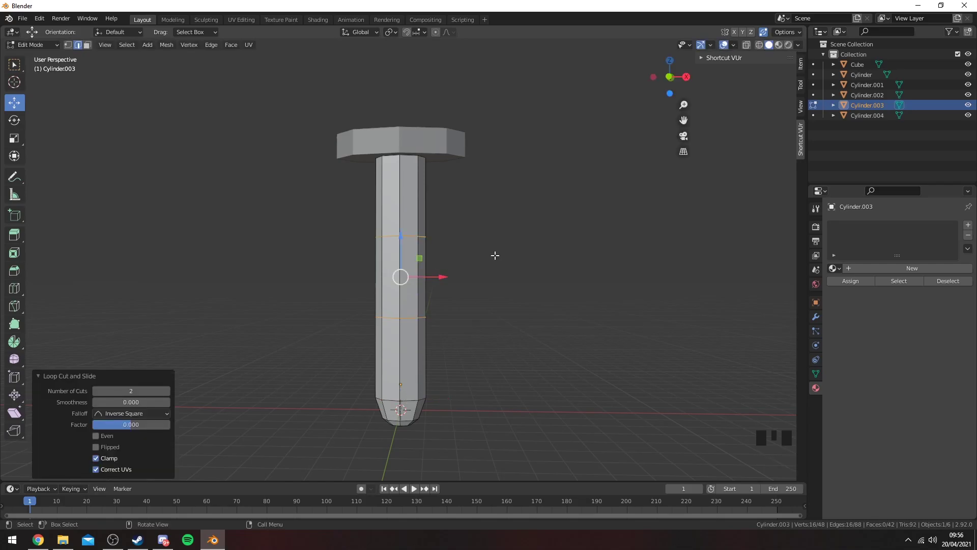
key("s")
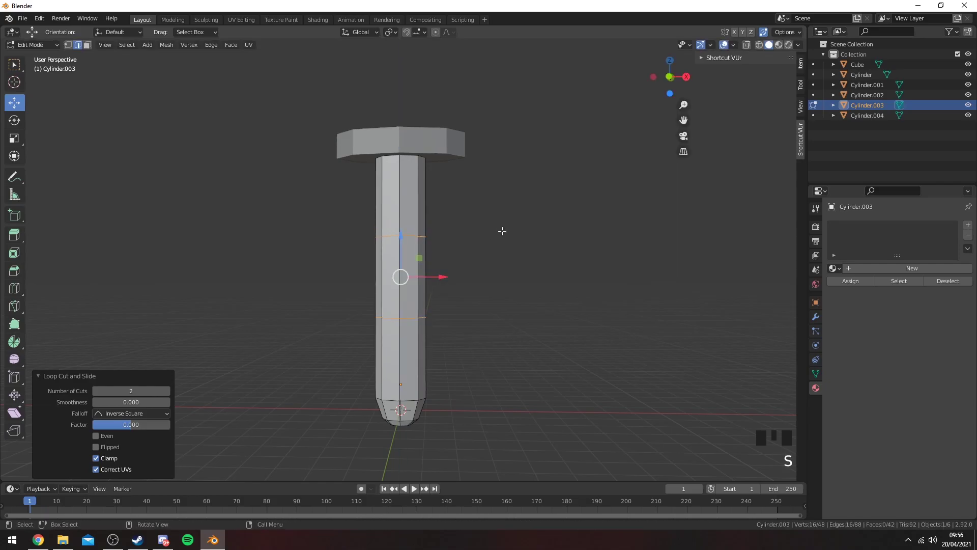
key("s")
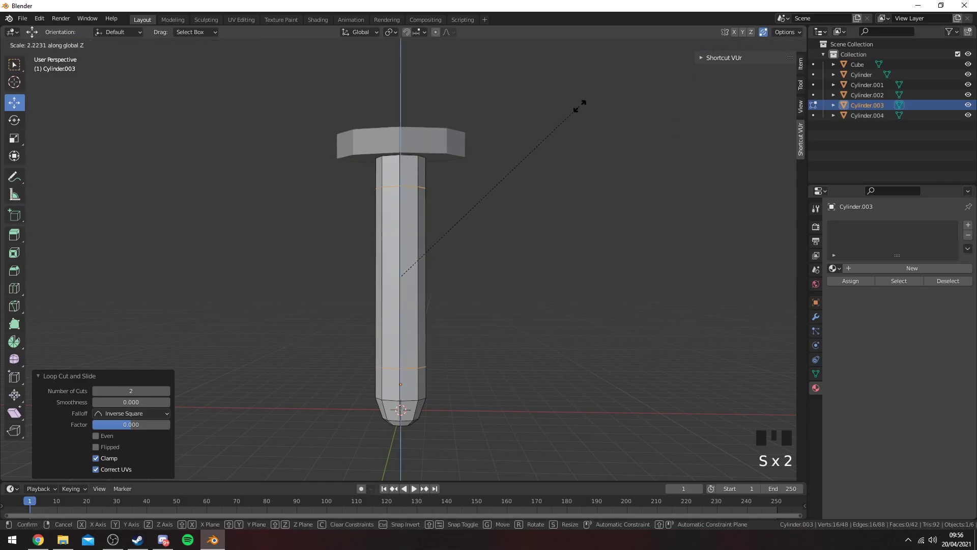
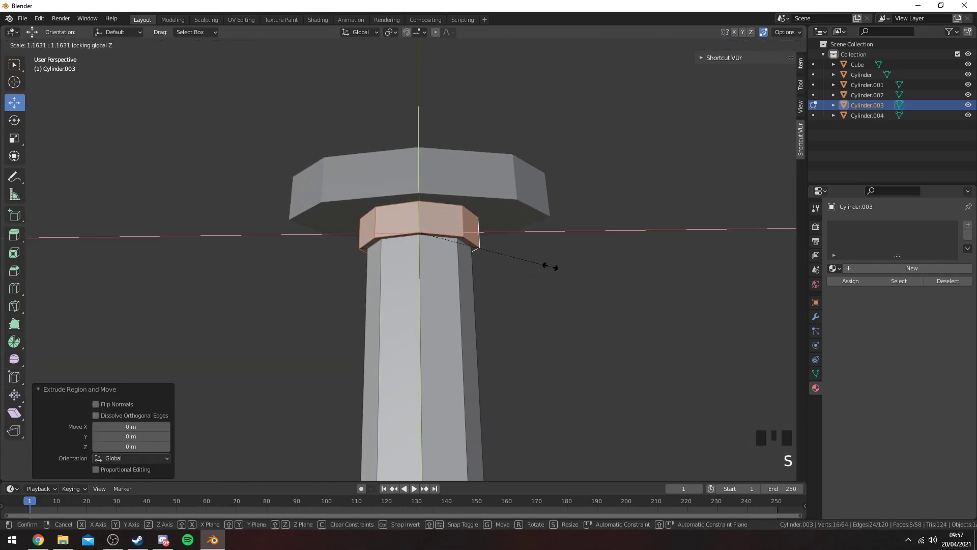
Enter Edit Mode on the handle and undo the last two changes
key("Tab")
scroll("down", 3)
left_click_drag(547, 291, 519, 291)
key("ctrl+z")
scroll("down", 3)
key("ctrl+z")
left_click_drag(455, 311, 390, 291)
Select the grip faces below the collar, extrude them and scale them inward to slim the grip
key("3")
left_click(391, 298)
left_click_drag(464, 295, 422, 360)
left_click(421, 360)
left_click_drag(514, 285, 549, 307)
scroll("up", 3)
key("e")
key("s")
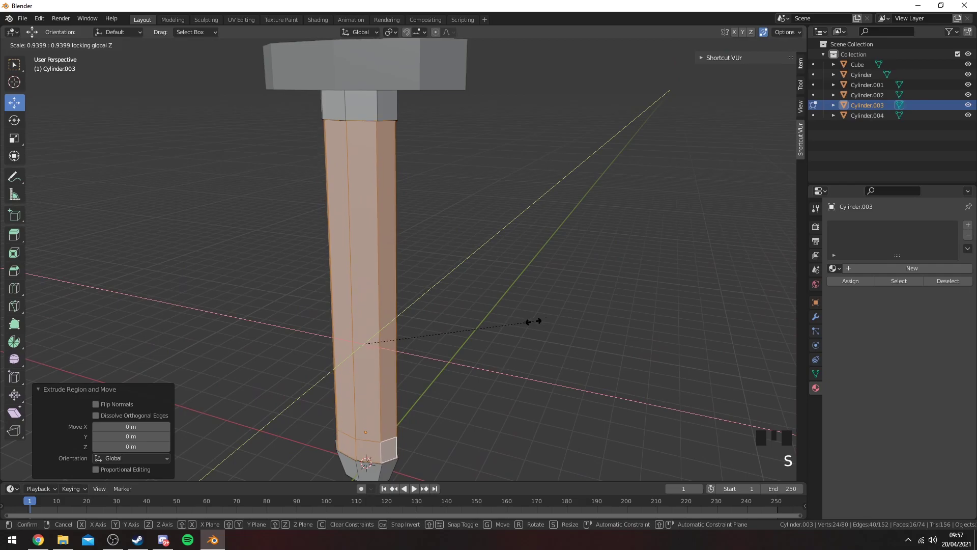
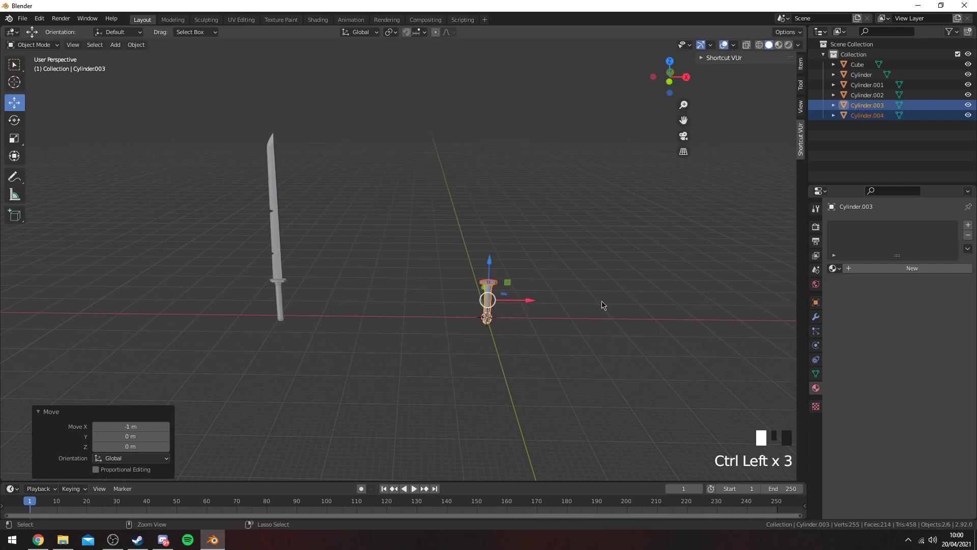
Inspect the original sword's materials by selecting its gold guard Cylinder and dark handle Cylinder.002
left_click(605, 304)
left_click_drag(588, 297, 471, 262)
scroll("up", 3)
left_click(449, 202)
left_click_drag(484, 195, 385, 228)
scroll("down", 3)
key("z")
middle_click(319, 298)
left_click(390, 266)
left_click_drag(365, 259, 463, 249)
scroll("up", 3)
left_click_drag(433, 242, 405, 235)
scroll("up", 3)
left_click_drag(404, 236, 428, 398)
left_click(428, 398)
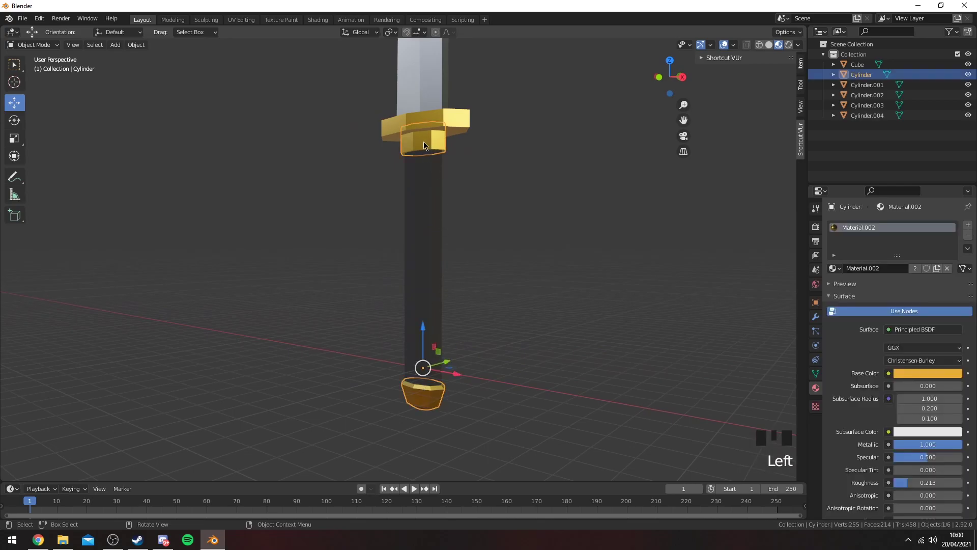
left_click(417, 298)
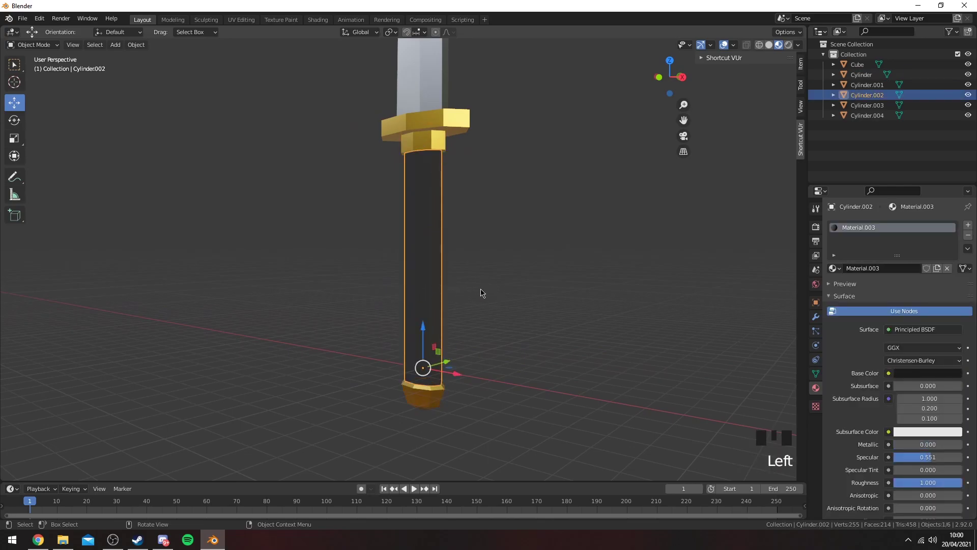
Give the wide cap piece Cylinder.004 a gold Principled BSDF material, Material.004
key("z")
scroll("down", 3)
scroll("up", 3)
left_click_drag(658, 281, 434, 256)
scroll("down", 3)
left_click_drag(430, 250, 455, 236)
left_click(454, 236)
key("z")
left_click_drag(451, 307, 549, 274)
left_click(549, 274)
left_click_drag(363, 251, 331, 271)
left_click(331, 270)
left_click_drag(604, 263, 485, 285)
left_click(486, 285)
left_click_drag(529, 280, 431, 279)
scroll("up", 3)
scroll("down", 3)
left_click_drag(417, 252, 529, 238)
left_click(529, 238)
scroll("down", 3)
left_click(417, 269)
scroll("up", 3)
In Edit Mode, raise Cylinder.004's top face slightly along Z to thicken the cap
key("Tab")
key("z")
scroll("up", 3)
middle_click(483, 248)
key("3")
left_click(668, 79)
left_click_drag(486, 205, 473, 210)
scroll("up", 3)
left_click_drag(444, 200, 388, 239)
left_click(387, 238)
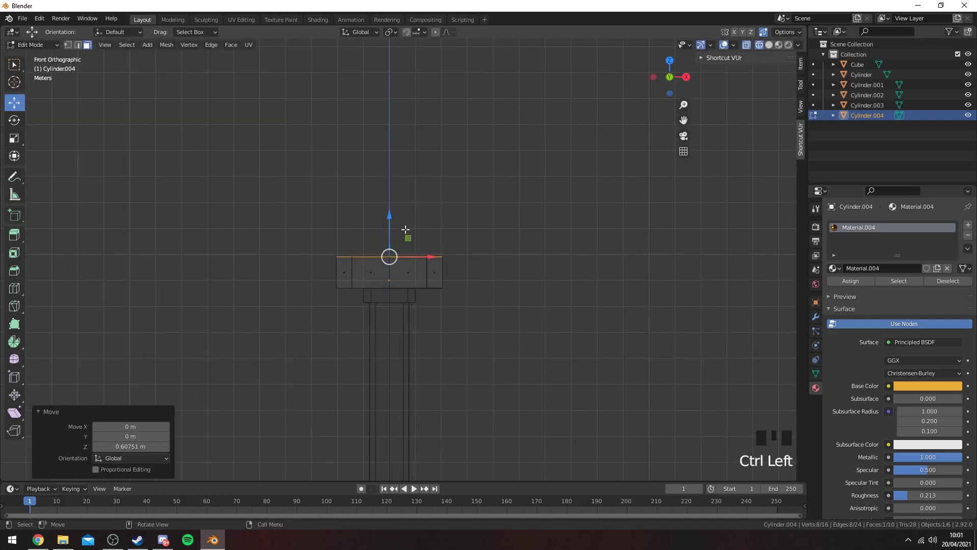
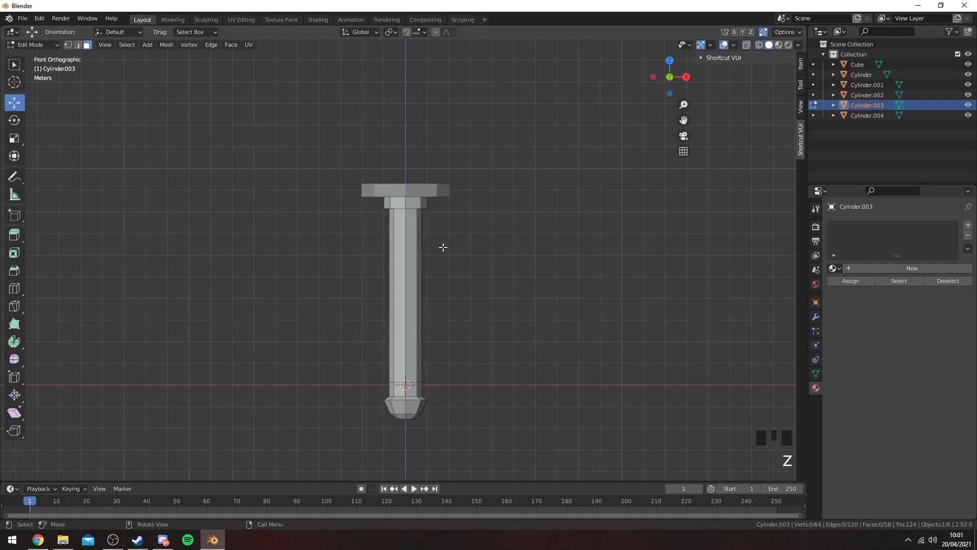
Separate the handle's top and bottom rings into their own object, Cylinder.005, via P > Selection
key("z")
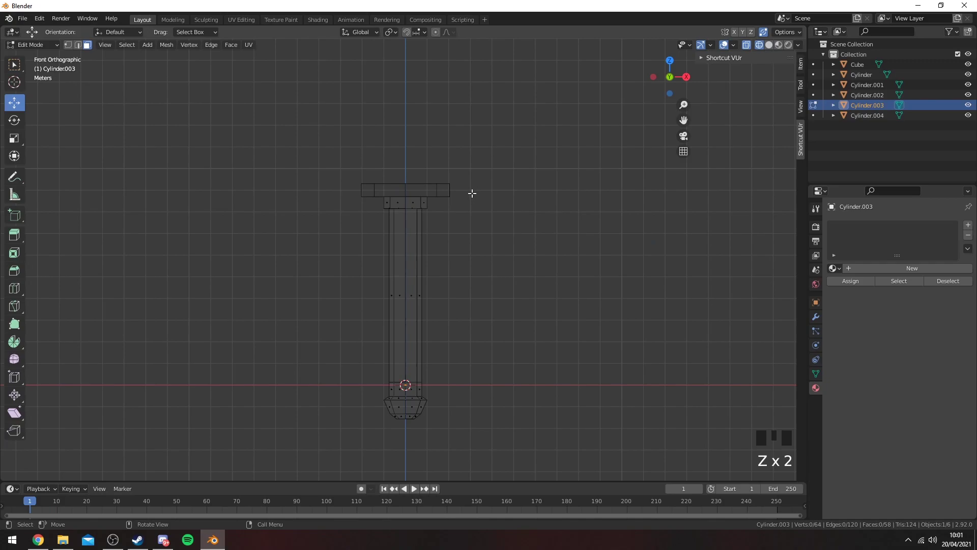
left_click(460, 172)
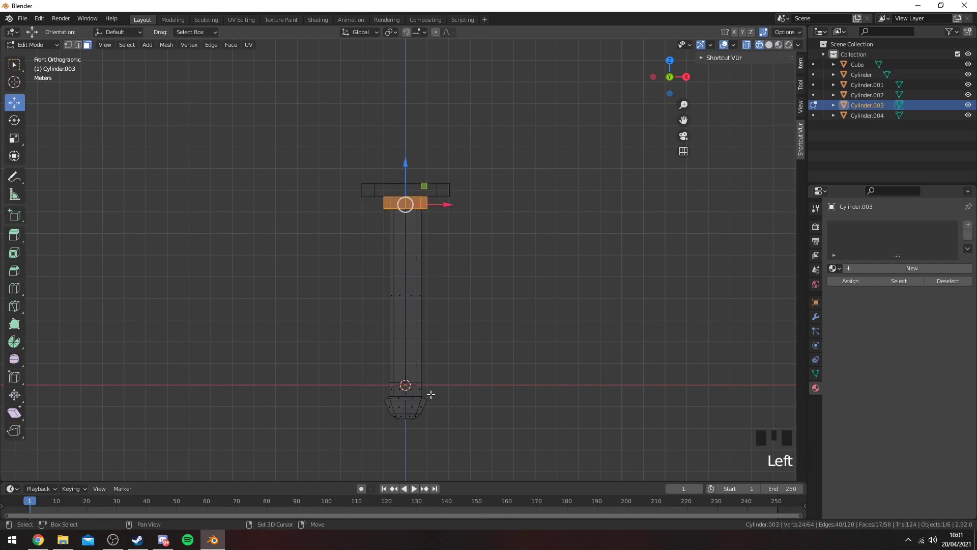
left_click(430, 391)
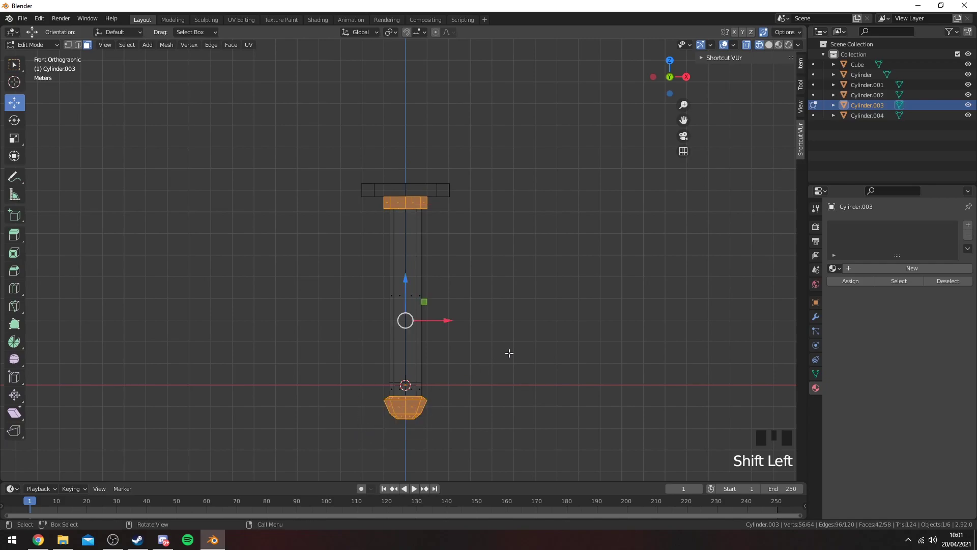
key("p")
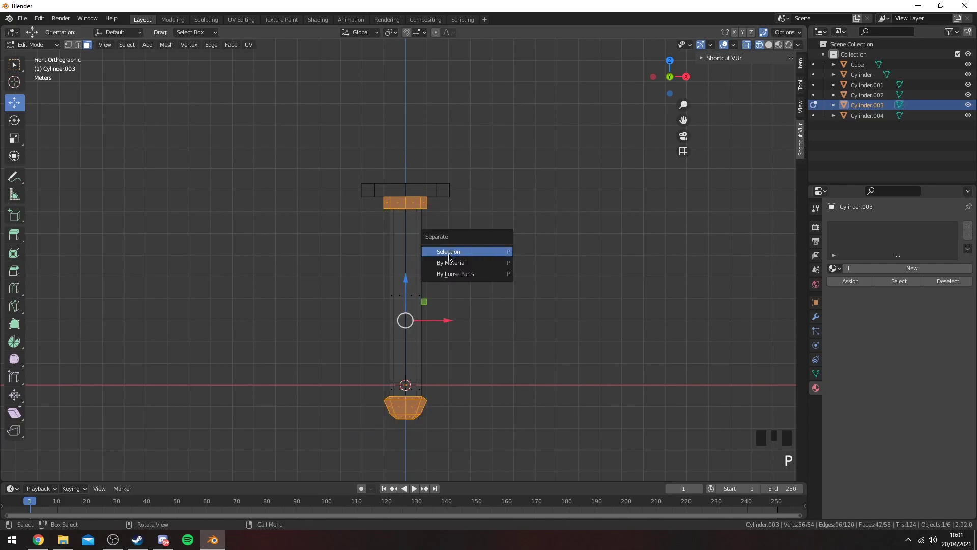
key("Tab")
left_click(416, 411)
left_click(411, 411)
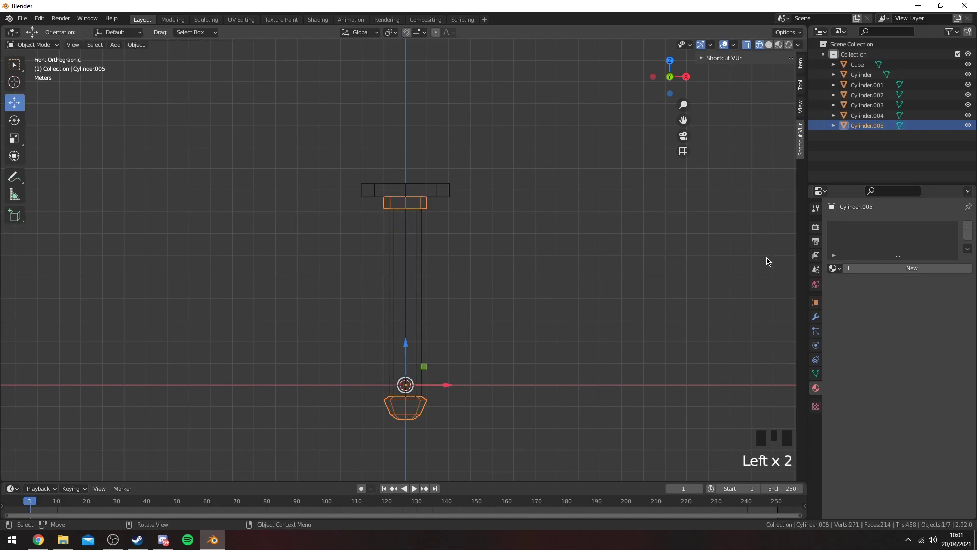
View the hilt in Material Preview: dark Material.003 shaft between gold guard and pommel
left_click_drag(837, 268, 502, 321)
key("z")
left_click_drag(525, 311, 501, 303)
scroll("down", 3)
left_click(477, 299)
left_click_drag(389, 276, 414, 263)
left_click(413, 263)
left_click(838, 270)
scroll("down", 3)
left_click(474, 262)
left_click_drag(478, 258, 484, 271)
scroll("up", 3)
scroll("down", 3)
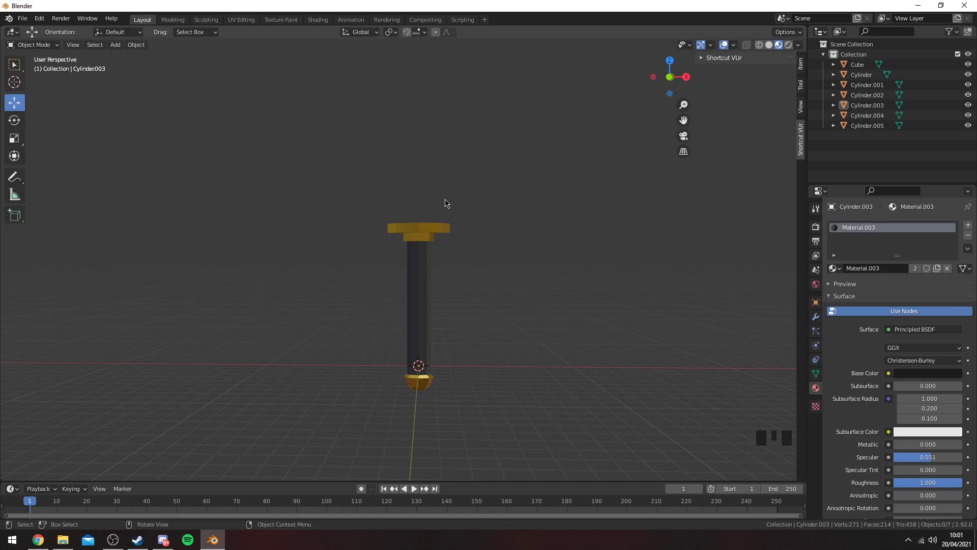
Add a new Cube, Cube.001, near the hilt as the start of the blade
middle_click(588, 190)
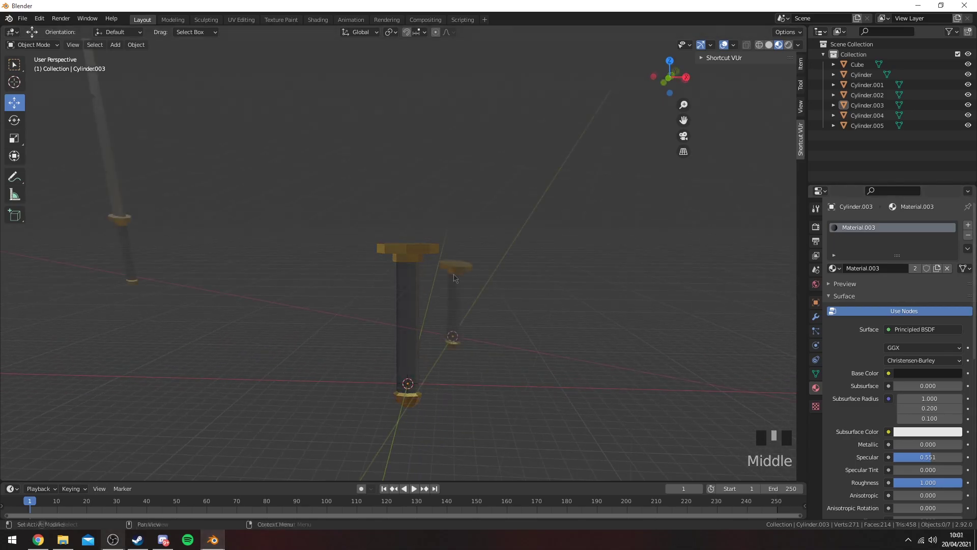
left_click_drag(514, 304, 116, 48)
left_click_drag(116, 48, 431, 196)
scroll("up", 3)
left_click_drag(480, 237, 323, 316)
left_click(323, 316)
Move the cube up onto the guard's top cap and flatten it along Y into a thin slab
key("z")
left_click_drag(411, 200, 497, 225)
scroll("up", 3)
key("s")
key("s")
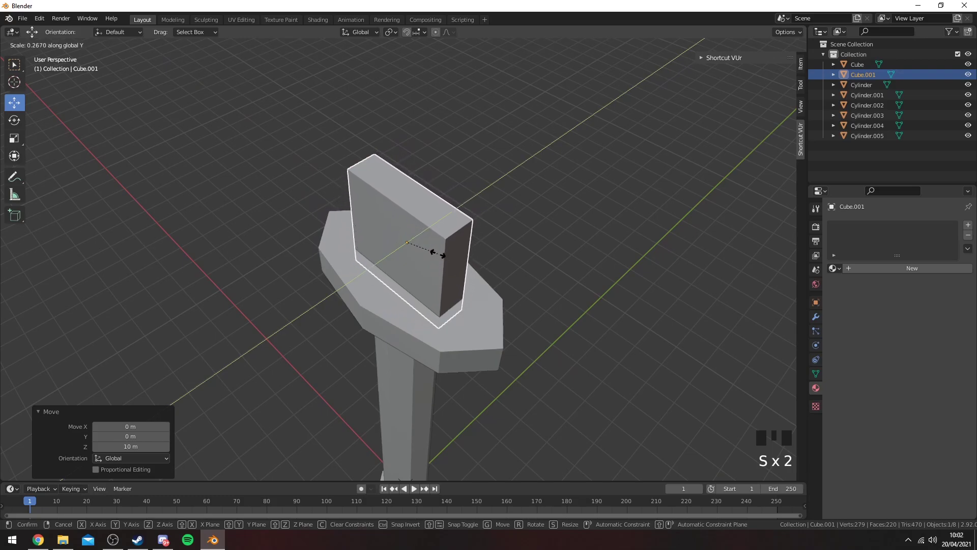
scroll("down", 3)
left_click_drag(463, 208, 493, 225)
scroll("up", 3)
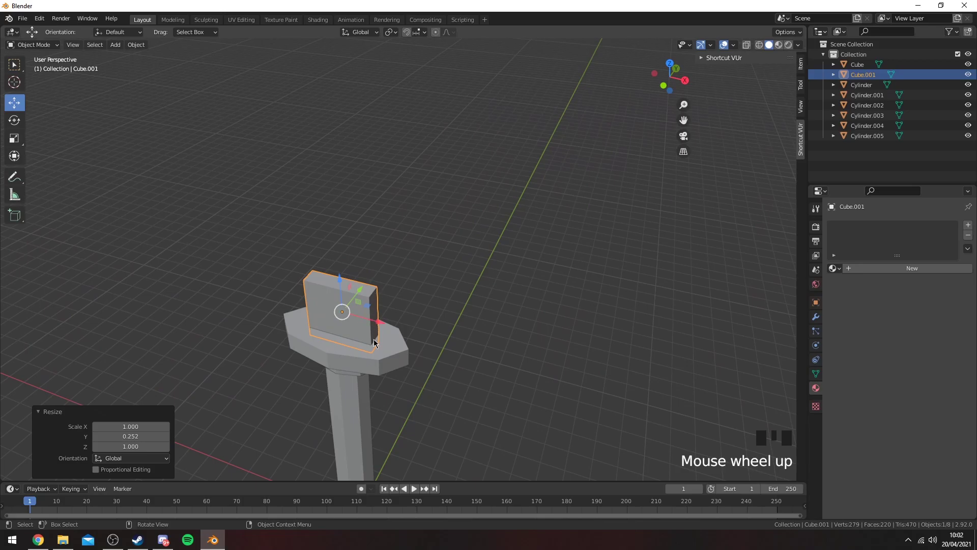
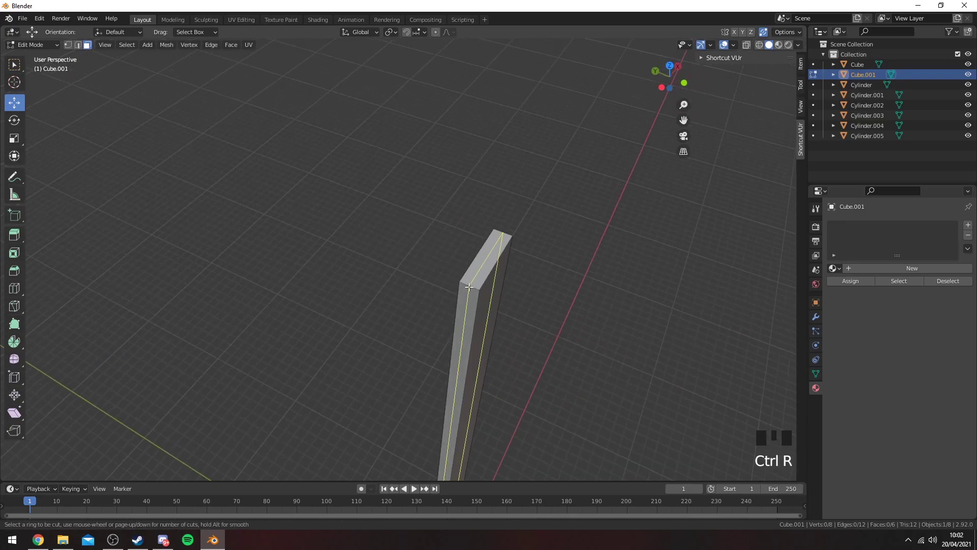
In Edit Mode, add a lengthwise edge loop along the tall blade box's faces
key("1")
left_click(478, 287)
scroll("down", 3)
left_click_drag(468, 316, 458, 336)
scroll("up", 3)
left_click_drag(450, 342, 372, 343)
key("z")
scroll("up", 3)
left_click(406, 370)
Slide the new edge loop sideways across the blade with G G
key("z")
scroll("down", 3)
left_click_drag(443, 142, 771, 36)
left_click_drag(487, 312, 521, 330)
scroll("up", 3)
key("g")
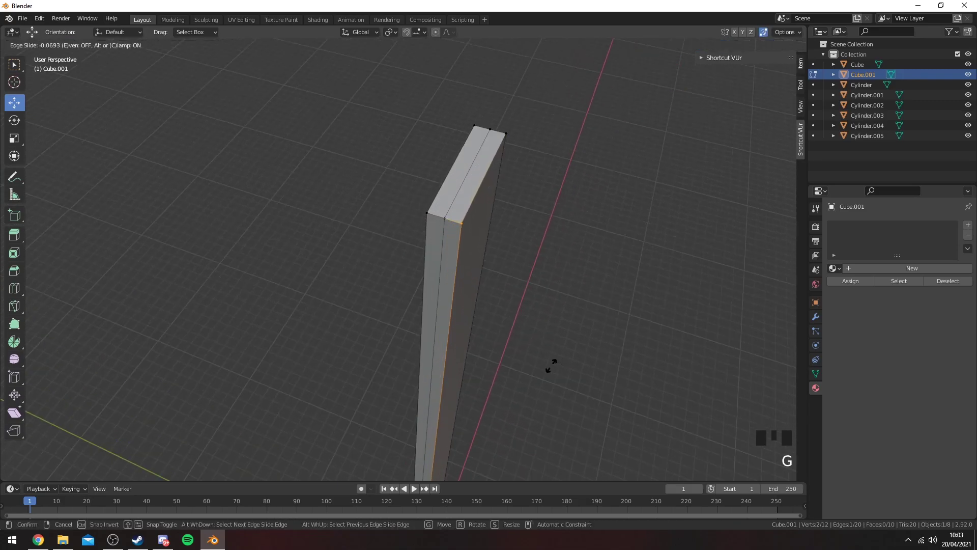
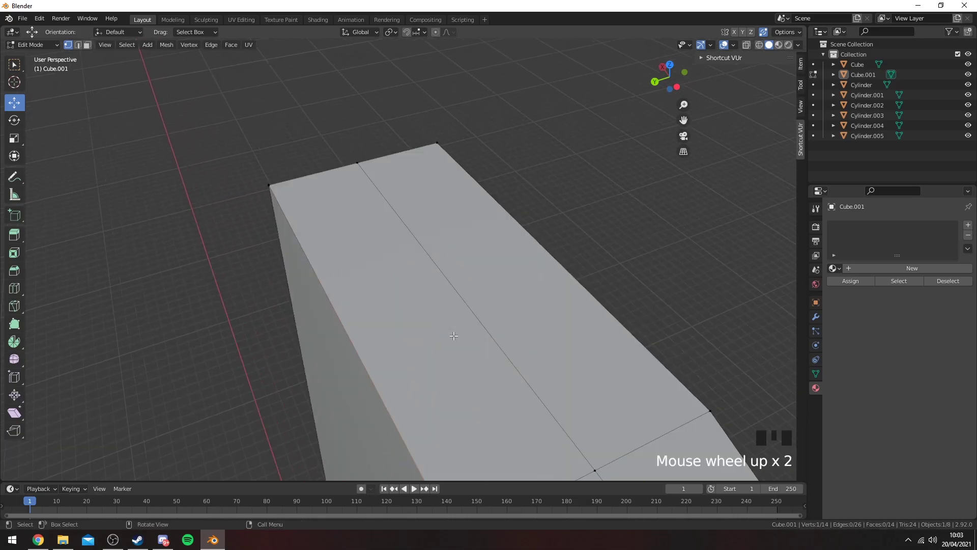
Vertex-slide a tip vertex with G G so the blade's top end slants into a point
scroll("down", 3)
key("g")
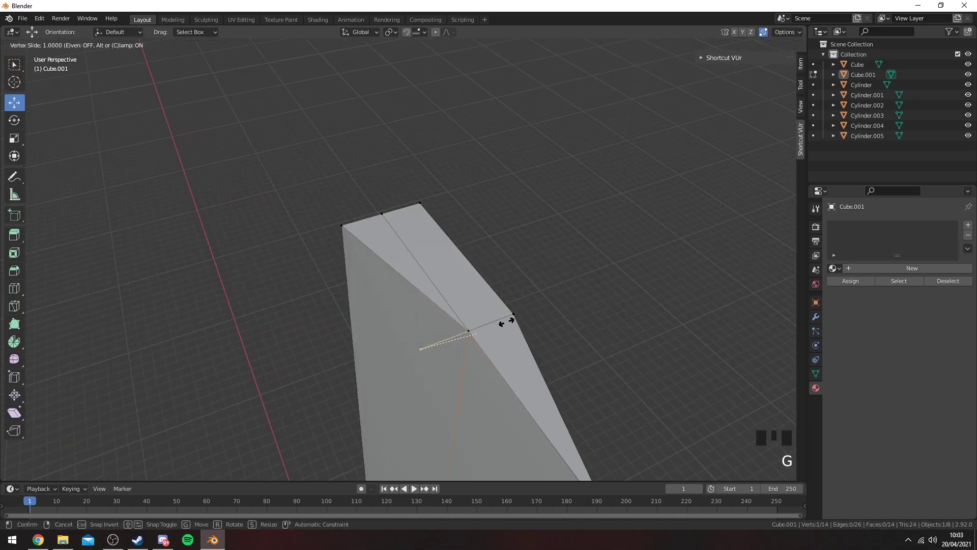
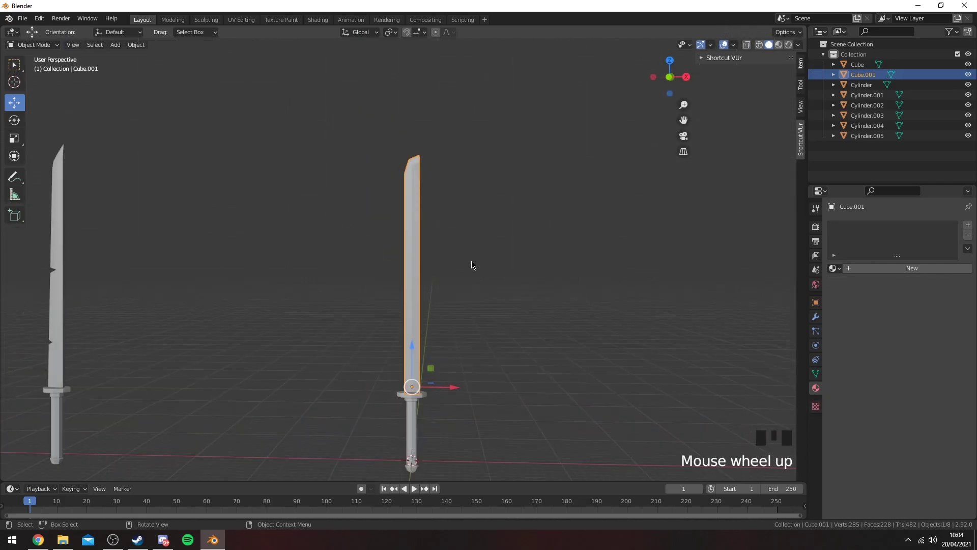
Select all geometry of the blade and the hilt parts in Edit Mode, then return to Object Mode
left_click(448, 181)
key("Tab")
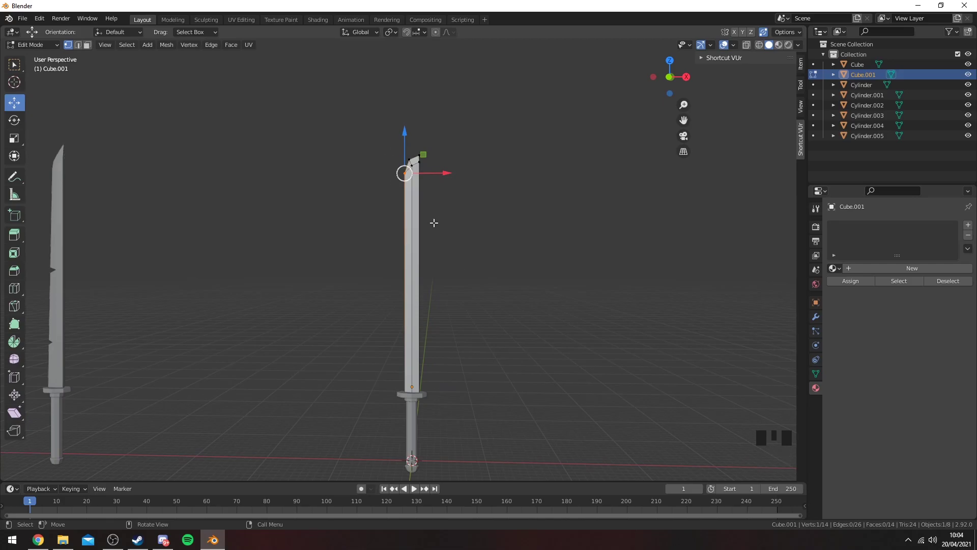
key("a")
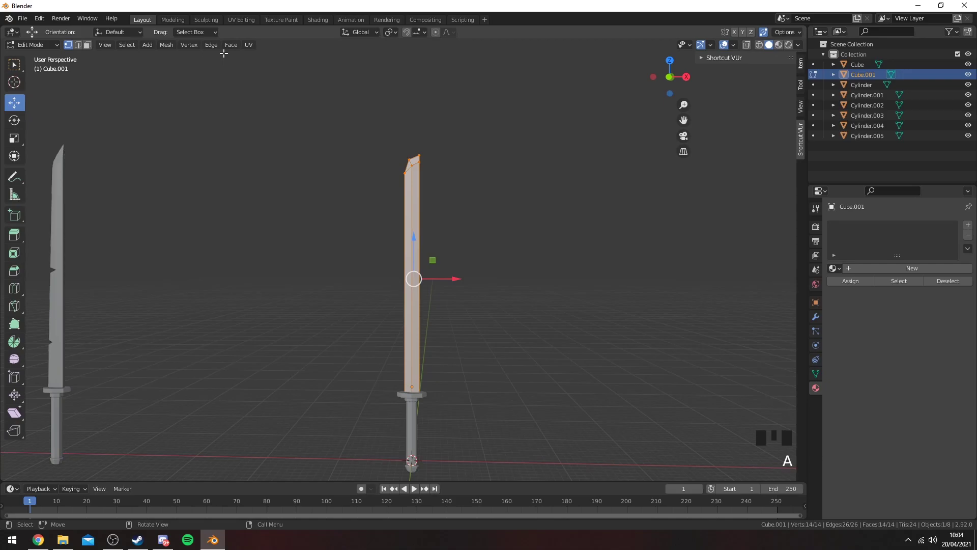
left_click_drag(230, 47, 435, 237)
key("Tab")
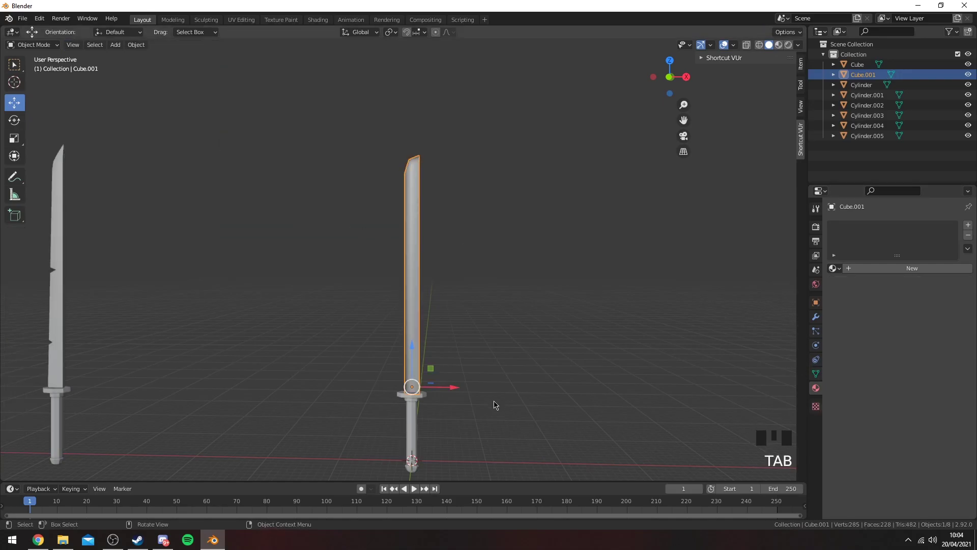
left_click_drag(479, 386, 526, 335)
left_click(526, 335)
left_click(468, 319)
key("Tab")
key("a")
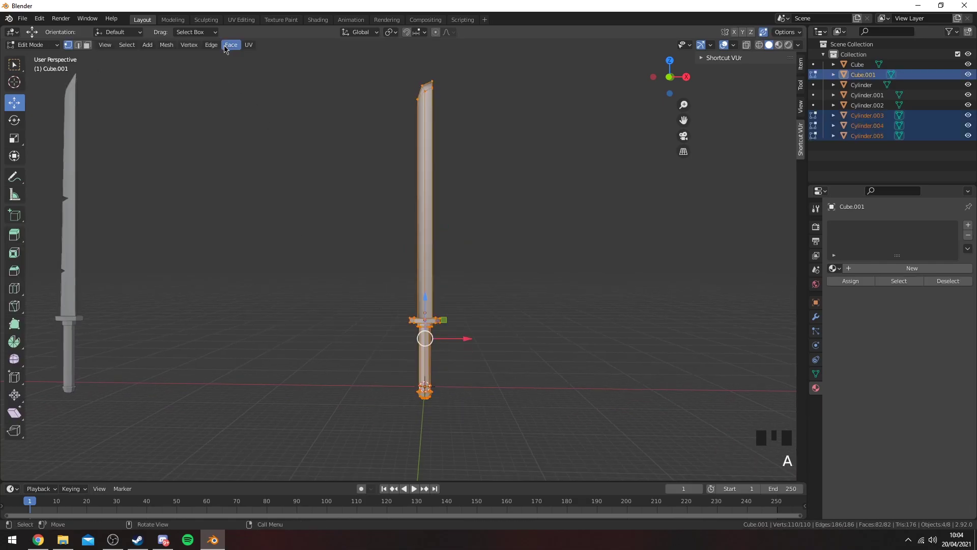
left_click_drag(230, 48, 454, 269)
key("Tab")
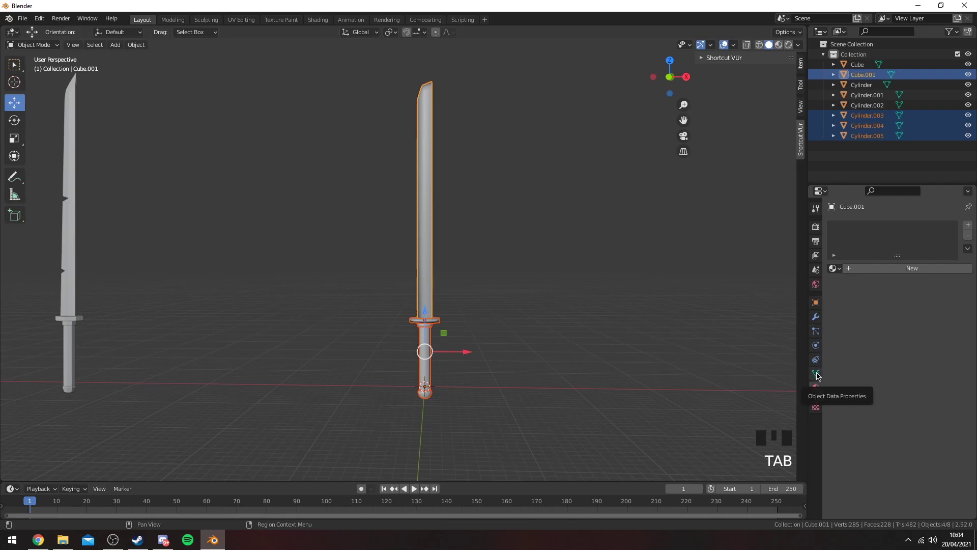
Check the Normals settings under Object Data Properties for the blade and hilt pieces
left_click(818, 377)
left_click_drag(828, 402, 890, 419)
left_click(433, 326)
left_click(888, 420)
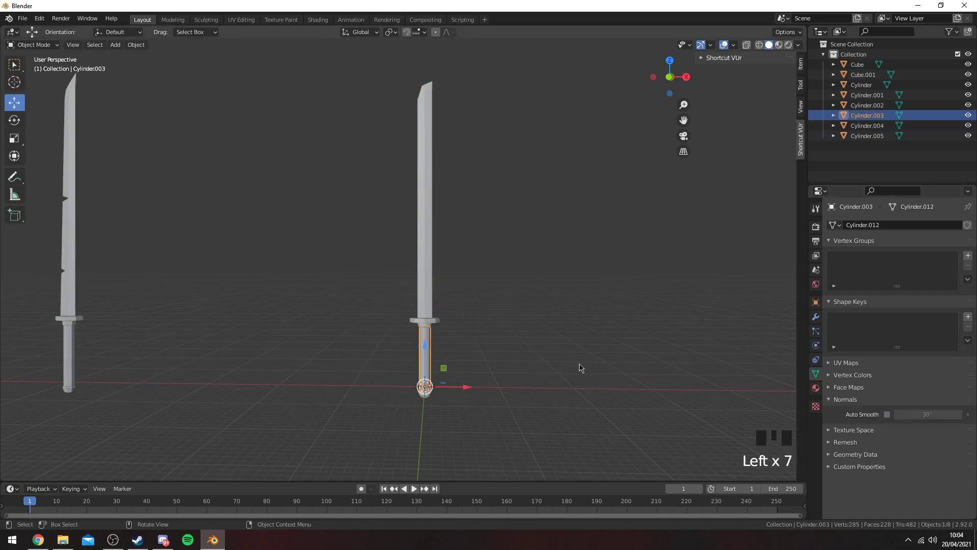
left_click(890, 421)
left_click_drag(420, 318, 480, 350)
scroll("up", 3)
left_click(455, 409)
left_click(891, 420)
scroll("down", 3)
left_click(888, 421)
left_click(889, 421)
scroll("down", 3)
Show the assembled sword in Material Preview: silver angled blade, gold guard and pommel, dark grip
left_click(449, 176)
left_click_drag(457, 166, 476, 206)
left_click(476, 205)
left_click_drag(469, 206, 445, 272)
scroll("down", 3)
middle_click(437, 296)
scroll("down", 3)
scroll("up", 3)
left_click_drag(446, 296, 436, 245)
scroll("up", 3)
left_click_drag(436, 229, 471, 296)
scroll("down", 3)
Switch to wireframe shading and zoom in on the blade's cutting edge
key("z")
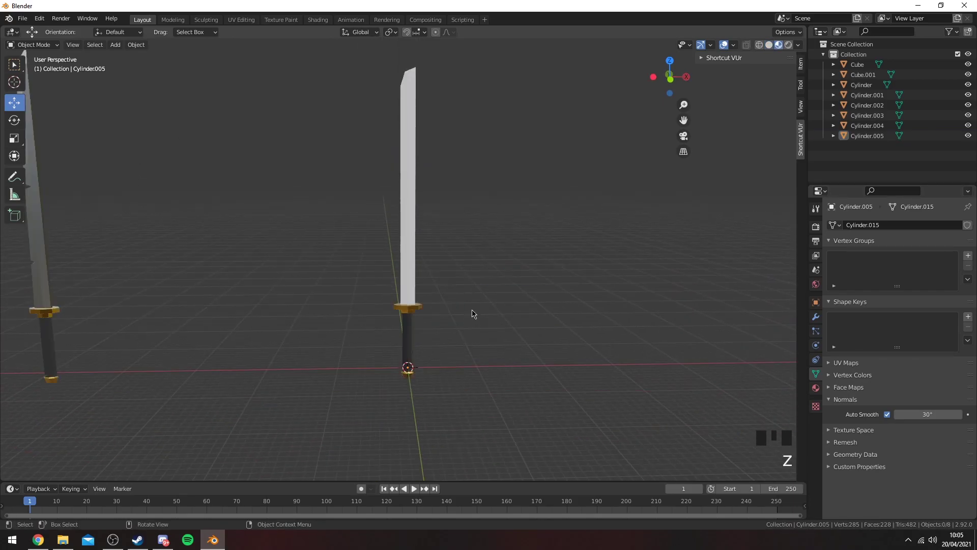
left_click_drag(468, 301, 417, 266)
left_click(416, 265)
left_click(816, 391)
left_click_drag(842, 270, 505, 268)
left_click_drag(507, 271, 518, 264)
scroll("down", 3)
left_click_drag(504, 244, 499, 273)
scroll("up", 3)
left_click_drag(494, 270, 497, 253)
scroll("up", 3)
left_click_drag(489, 241, 468, 225)
scroll("up", 3)
left_click_drag(451, 215, 482, 254)
scroll("down", 3)
left_click_drag(470, 238, 473, 264)
scroll("up", 3)
left_click_drag(469, 262, 465, 262)
scroll("up", 3)
scroll("up", 3)
Enter Edit Mode on the blade and line the view up on the edge to be notched
middle_click(303, 207)
scroll("up", 3)
left_click_drag(403, 244, 471, 220)
scroll("down", 3)
middle_click(643, 234)
scroll("down", 3)
left_click_drag(515, 278, 390, 230)
scroll("up", 3)
left_click_drag(413, 238, 561, 323)
scroll("down", 3)
left_click(426, 256)
scroll("down", 3)
scroll("up", 3)
left_click_drag(442, 190, 442, 279)
scroll("up", 3)
key("Tab")
left_click_drag(441, 275, 566, 271)
left_click(565, 271)
left_click_drag(525, 273, 412, 244)
Cut two V-shaped pairs of edges into the blade edge with the Knife tool (K)
key("k")
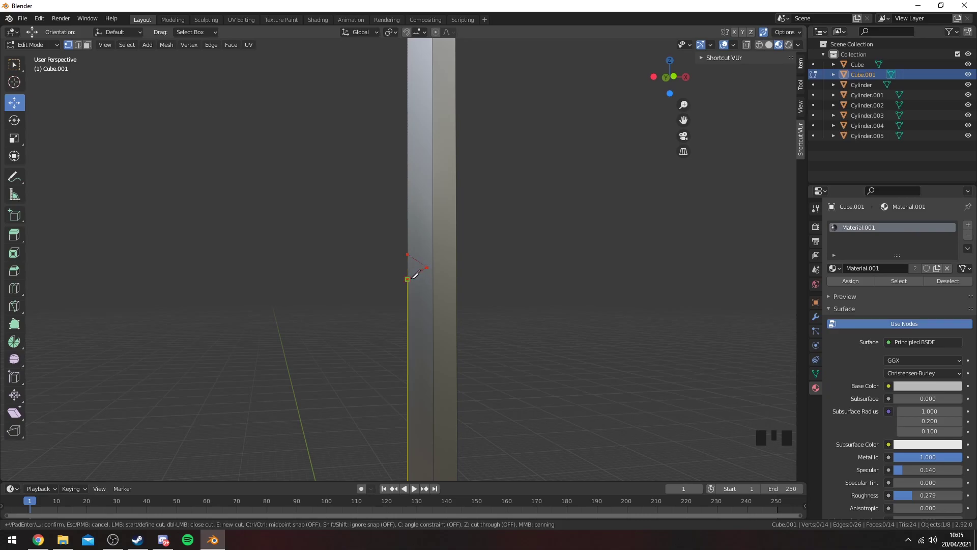
left_click_drag(470, 287, 604, 290)
scroll("up", 3)
left_click_drag(629, 236, 519, 306)
scroll("up", 3)
scroll("down", 3)
scroll("up", 3)
left_click_drag(584, 303, 429, 252)
key("k")
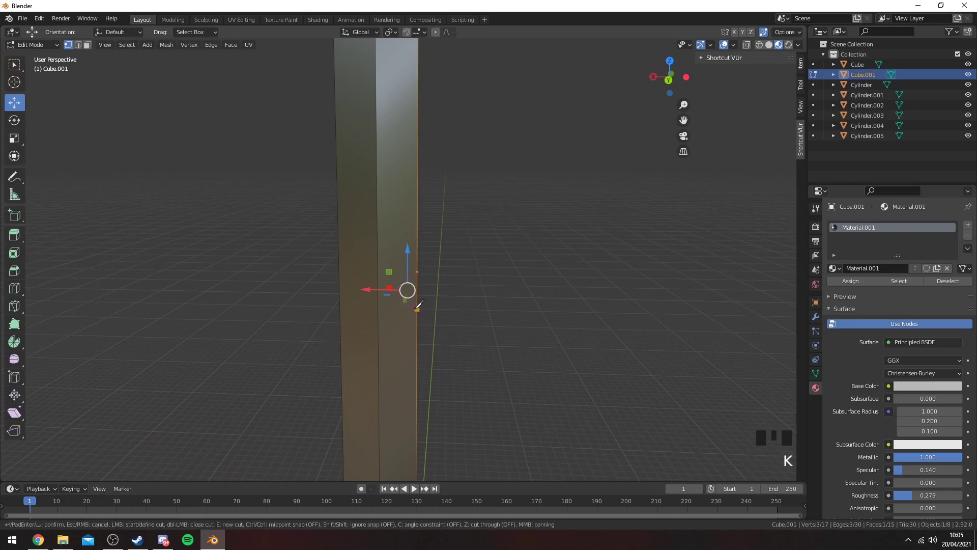
In face select mode, delete the cut triangular faces to leave the two notches
scroll("down", 3)
key("3")
left_click_drag(582, 284, 438, 275)
scroll("down", 3)
left_click_drag(565, 290, 479, 250)
key("Delete")
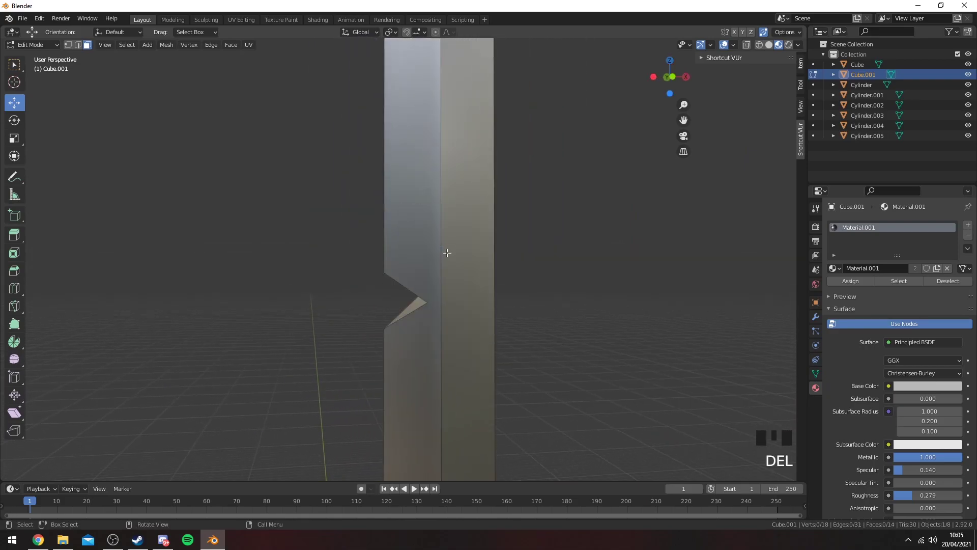
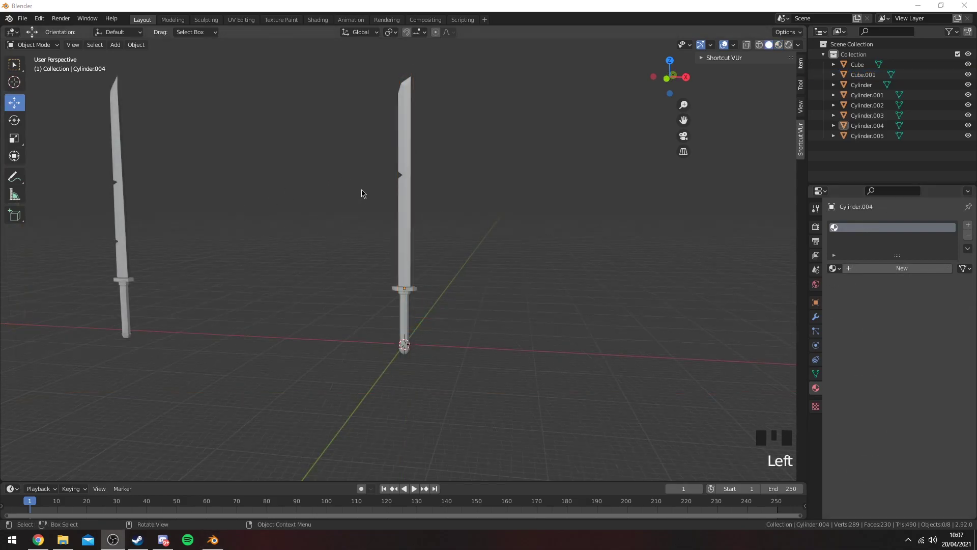
Return to solid shading and select the blade object in Object Mode
left_click_drag(373, 179, 443, 287)
key("z")
left_click(445, 286)
left_click_drag(352, 275, 313, 413)
left_click(313, 413)
left_click(556, 310)
left_click_drag(588, 279, 391, 433)
left_click(391, 432)
left_click_drag(520, 339, 492, 310)
left_click(492, 310)
scroll("up", 3)
left_click_drag(567, 227, 436, 218)
left_click(436, 219)
Name the blade's material Blade and set its Base Color to a darker grey
left_click_drag(554, 216, 876, 273)
left_click_drag(876, 273, 864, 236)
left_click_drag(864, 236, 930, 437)
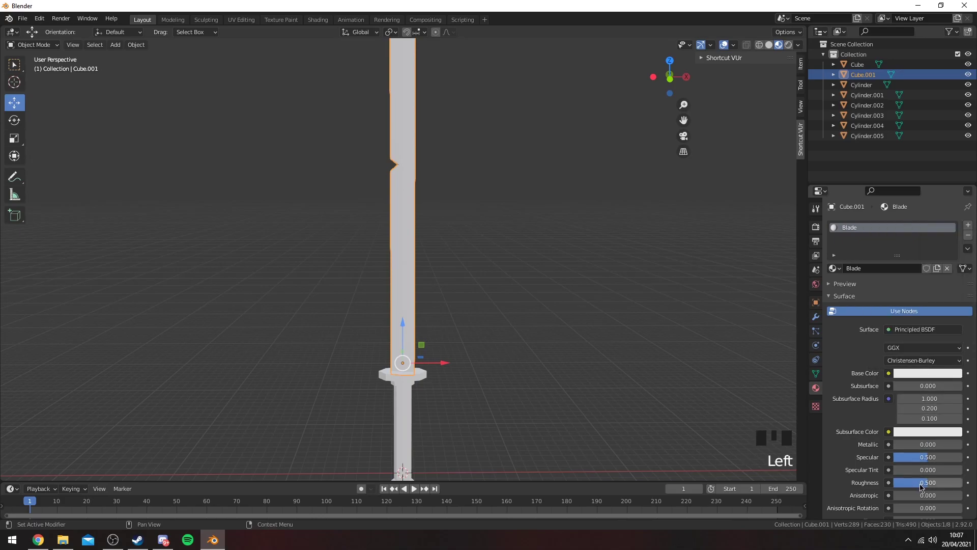
left_click_drag(928, 373, 957, 259)
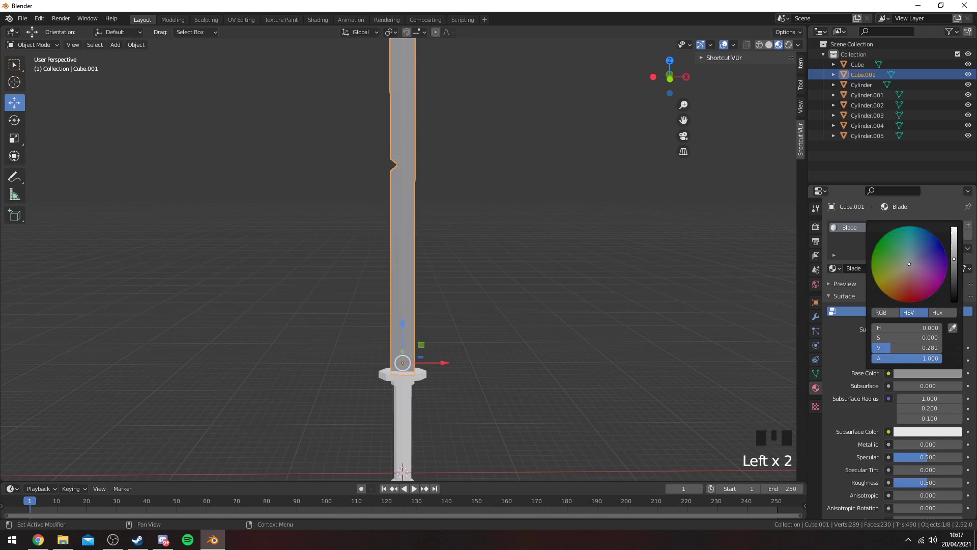
scroll("down", 3)
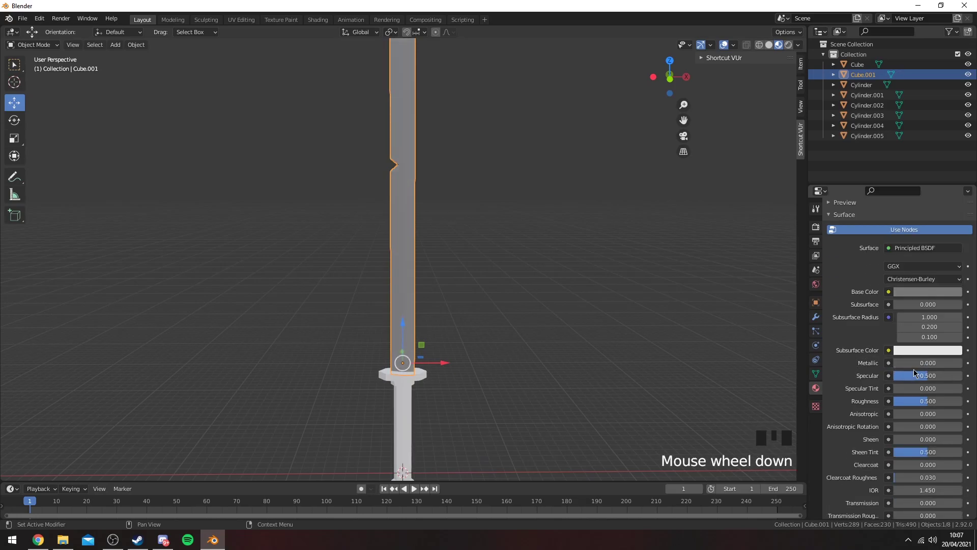
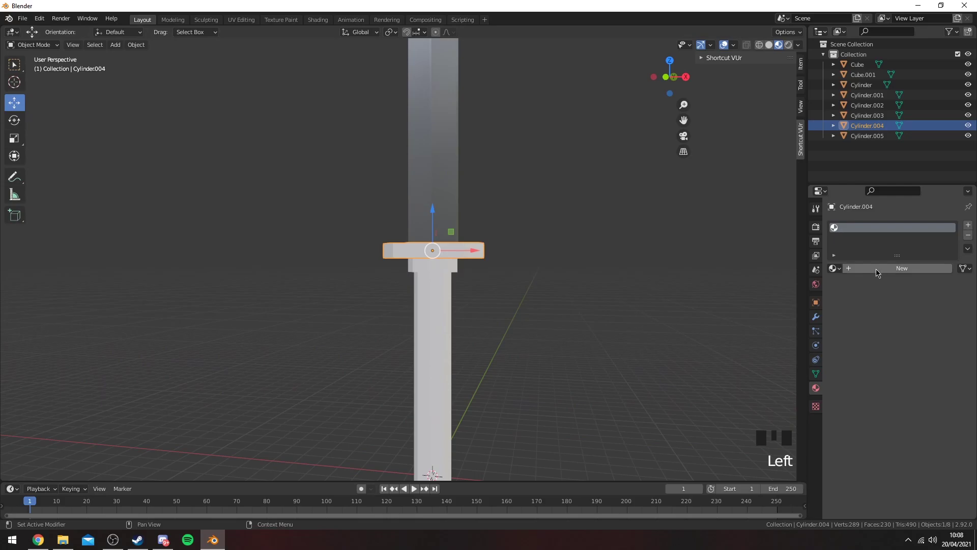
Give the guard Cylinder.004 a new material GoldPart with an orange-gold Base Color
left_click_drag(883, 272, 866, 225)
left_click(864, 222)
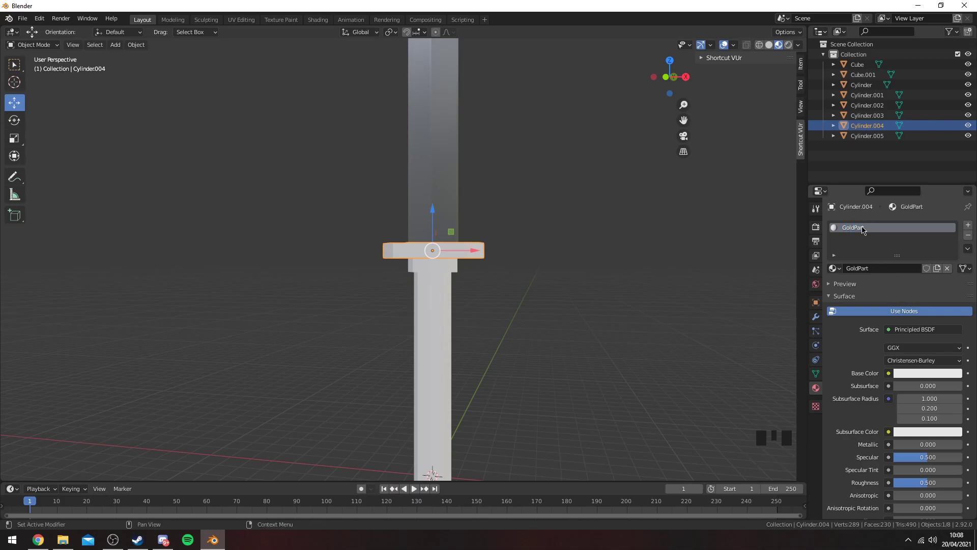
left_click(891, 272)
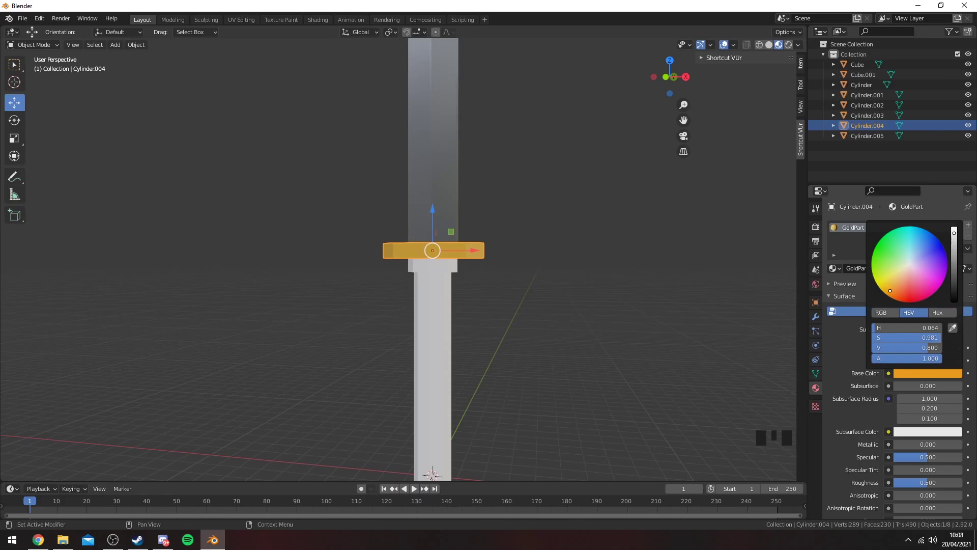
left_click_drag(578, 296, 631, 310)
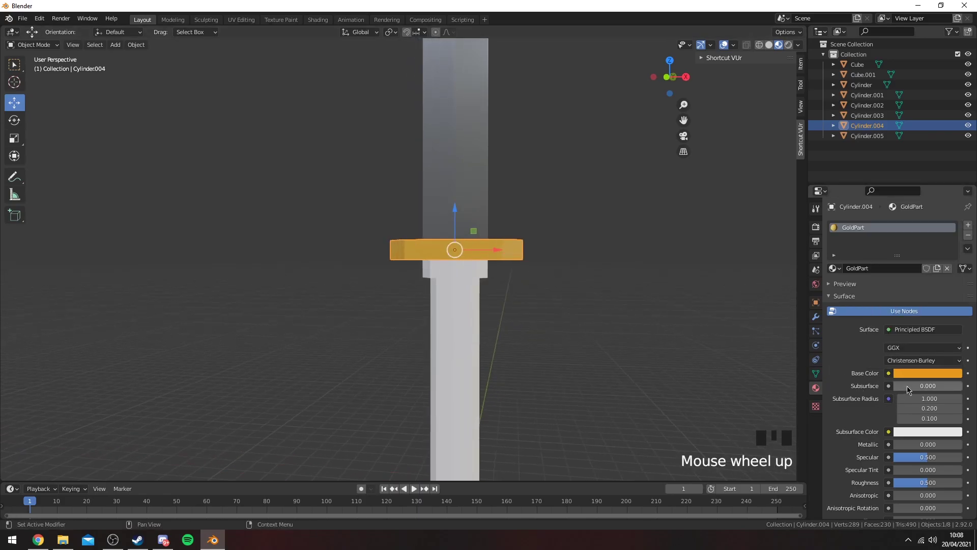